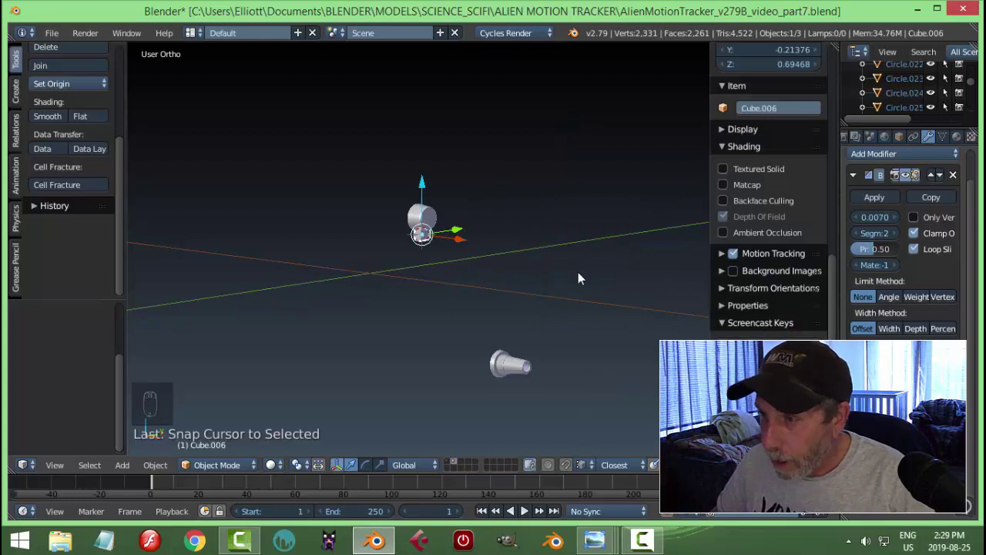
# Step: Inspect the handle and connector from top, front and right orthographic views
pyautogui.press('n')
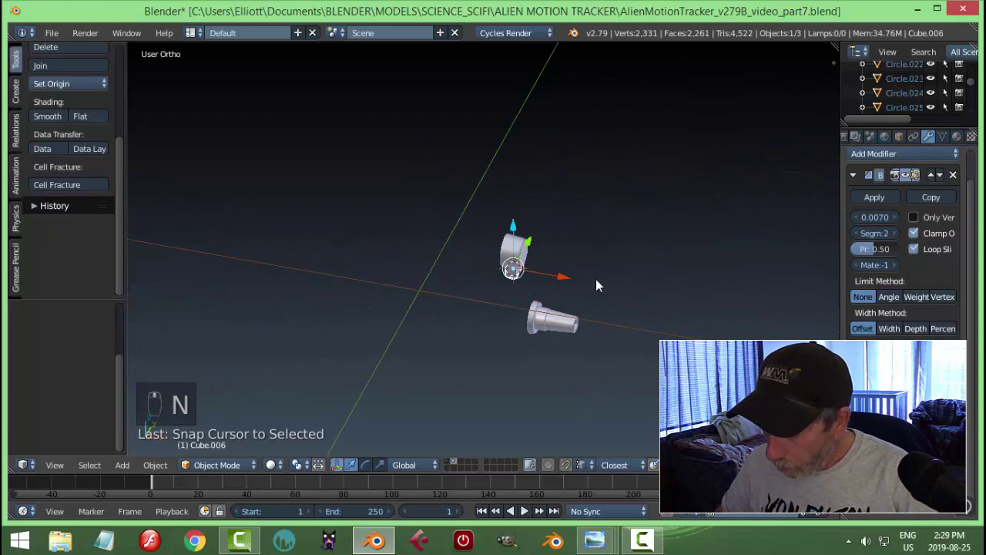
pyautogui.press('KP_7')
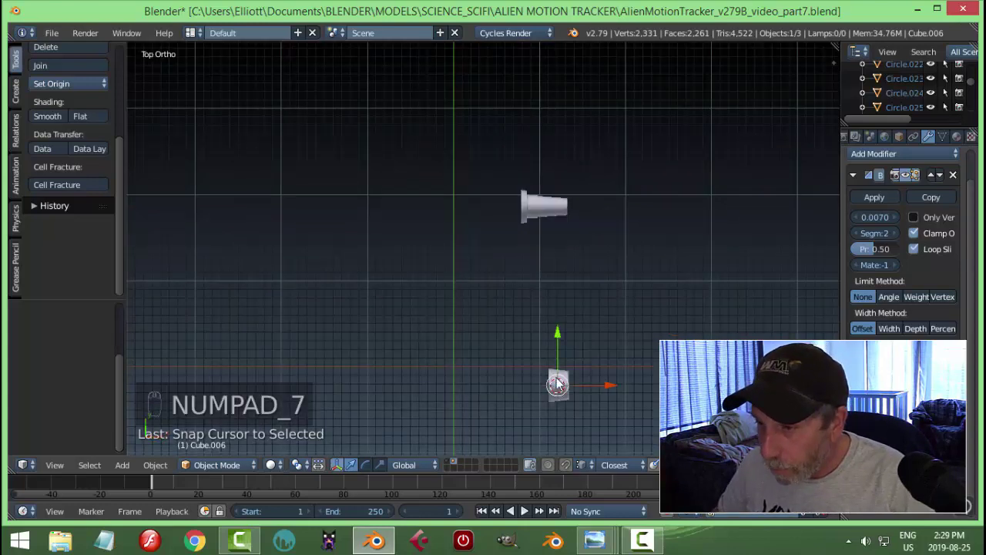
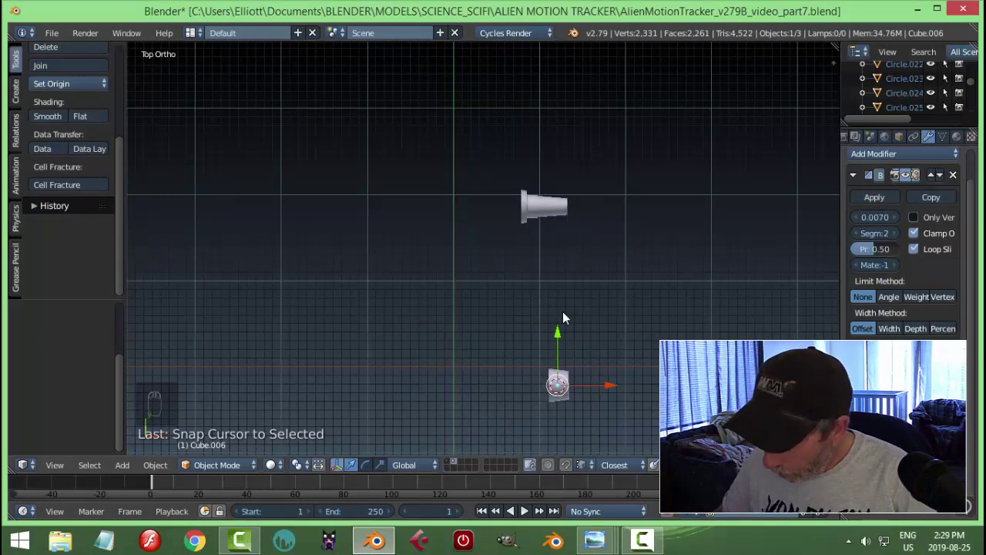
pyautogui.press('KP_1')
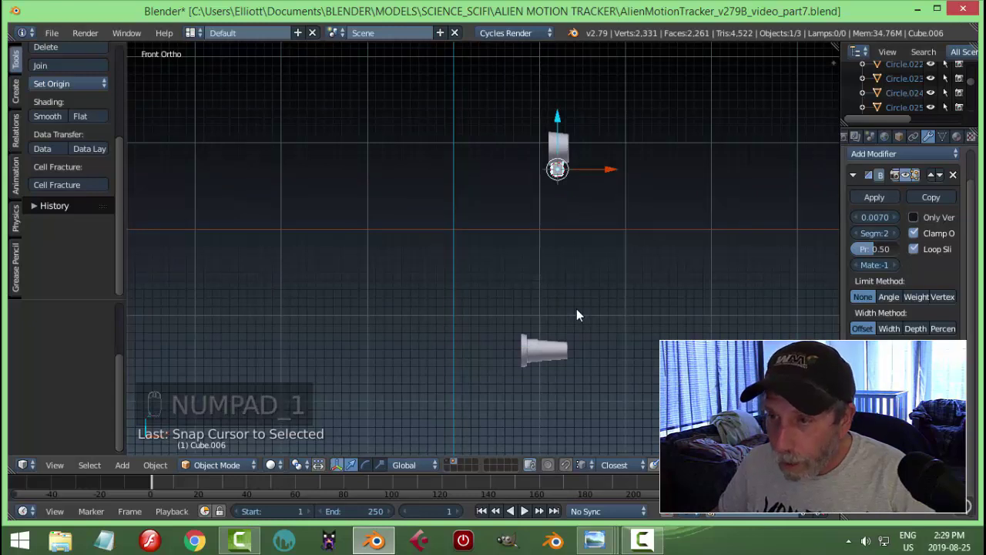
pyautogui.press('KP_3')
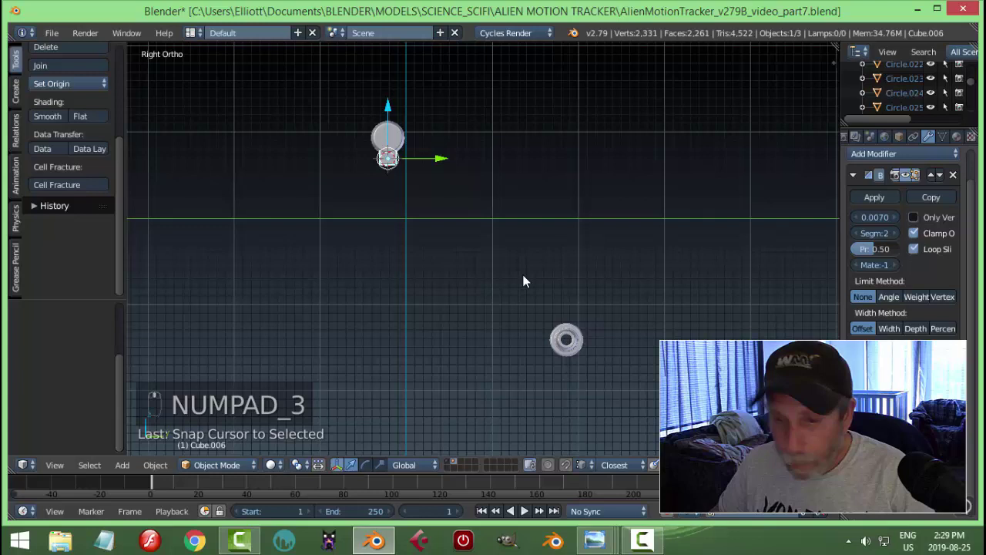
# Step: Add a NURBS path, turn it upright below the handle and delete its extra points
pyautogui.press('shift+a')
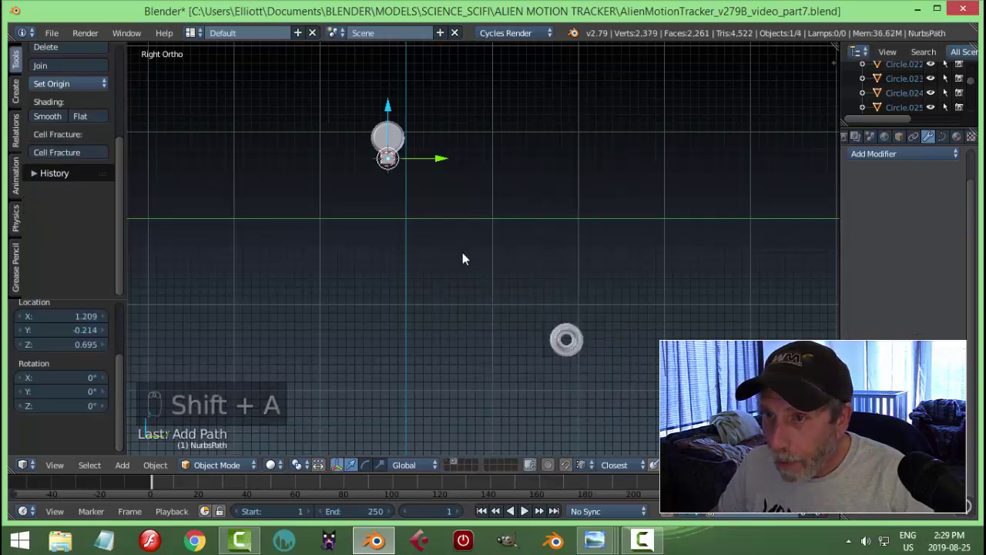
pyautogui.moveTo(510, 274); pyautogui.dragTo(596, 274)
pyautogui.press('Tab')
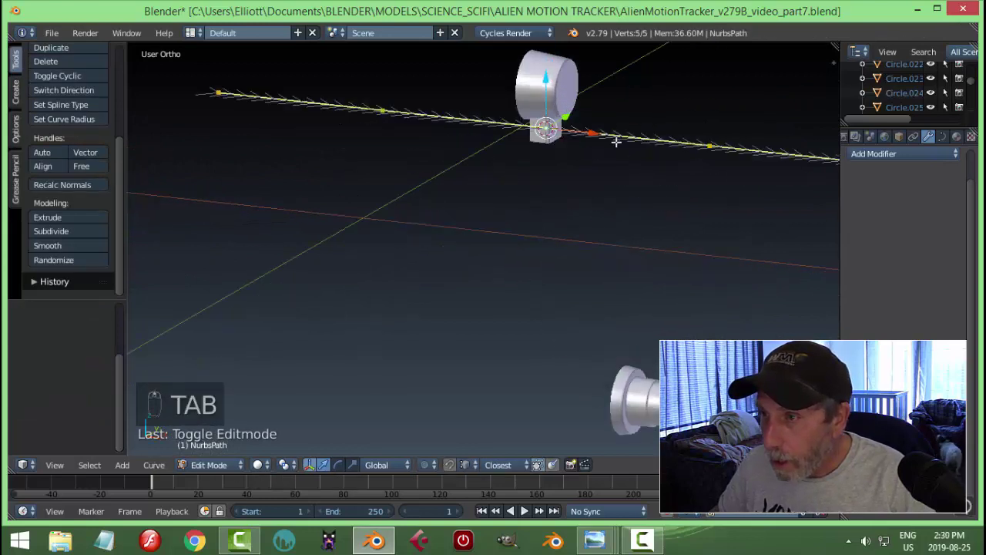
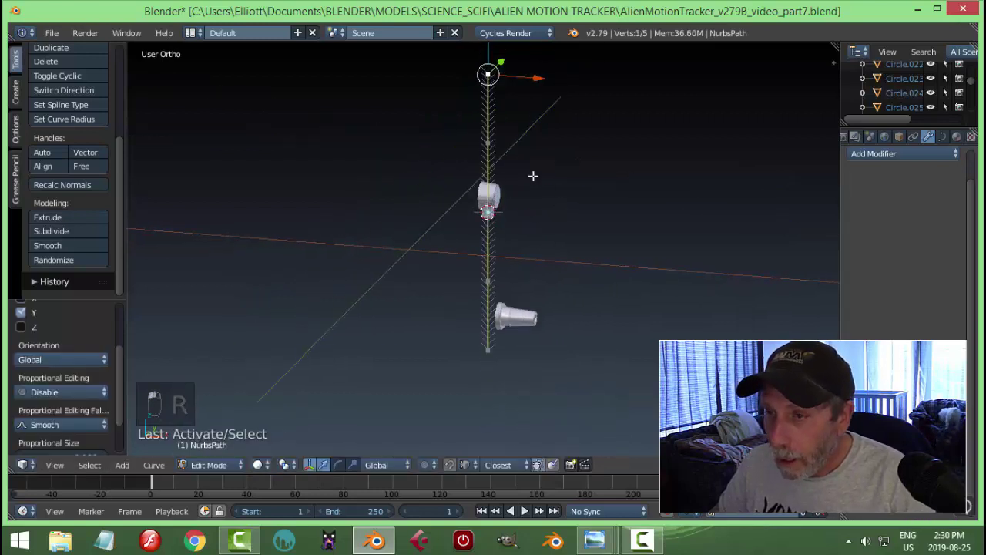
pyautogui.press('x')
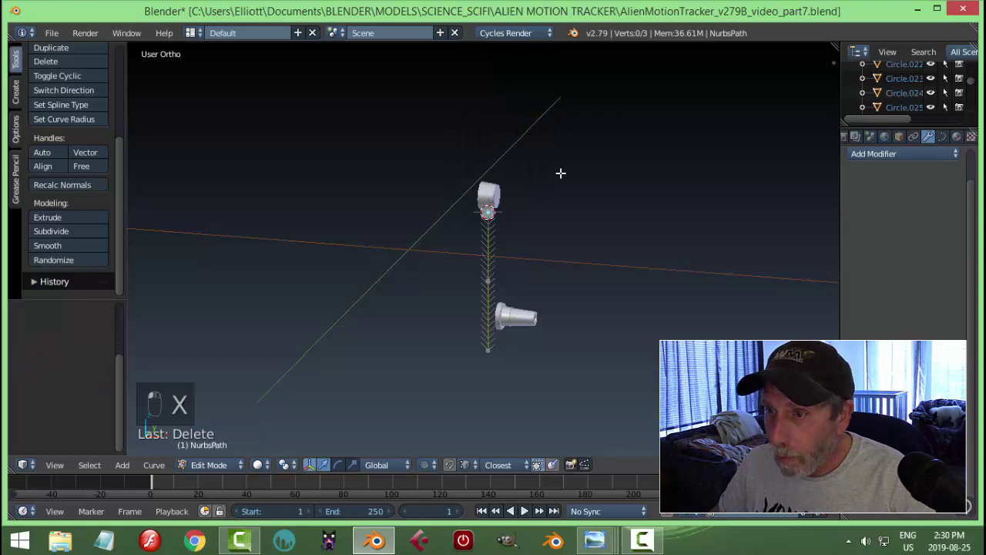
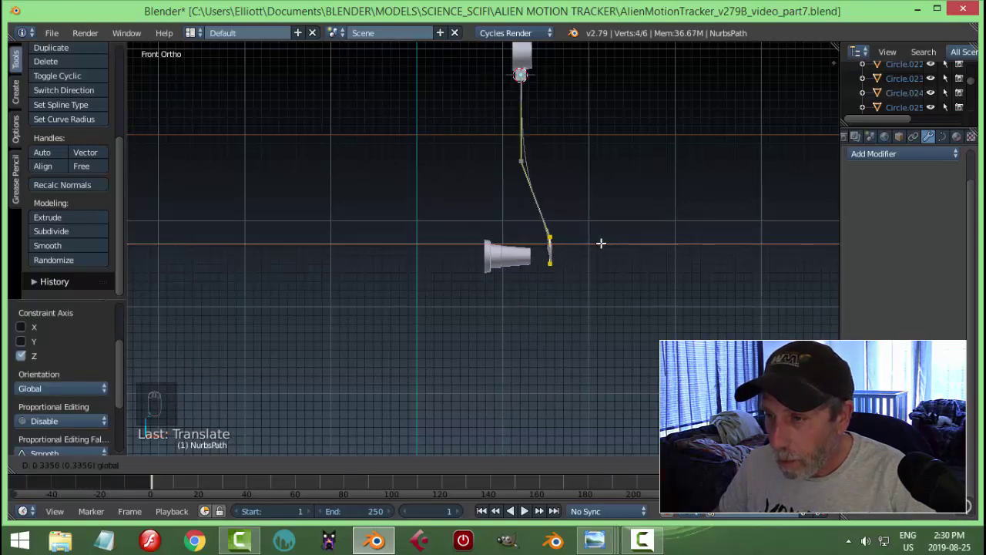
# Step: Move the path's lower points so it bends smoothly and ends at the connector
pyautogui.press('ctrl+z')
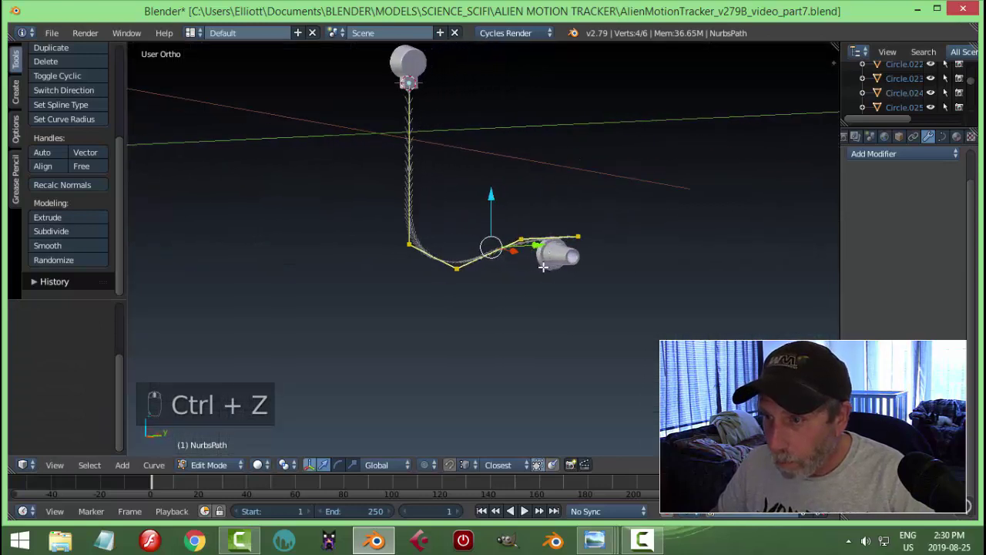
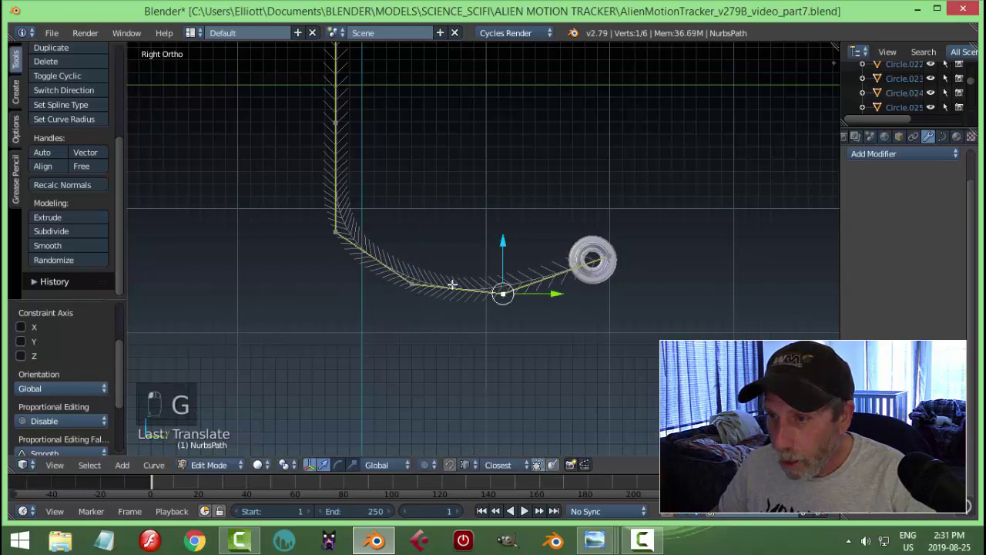
pyautogui.press('g')
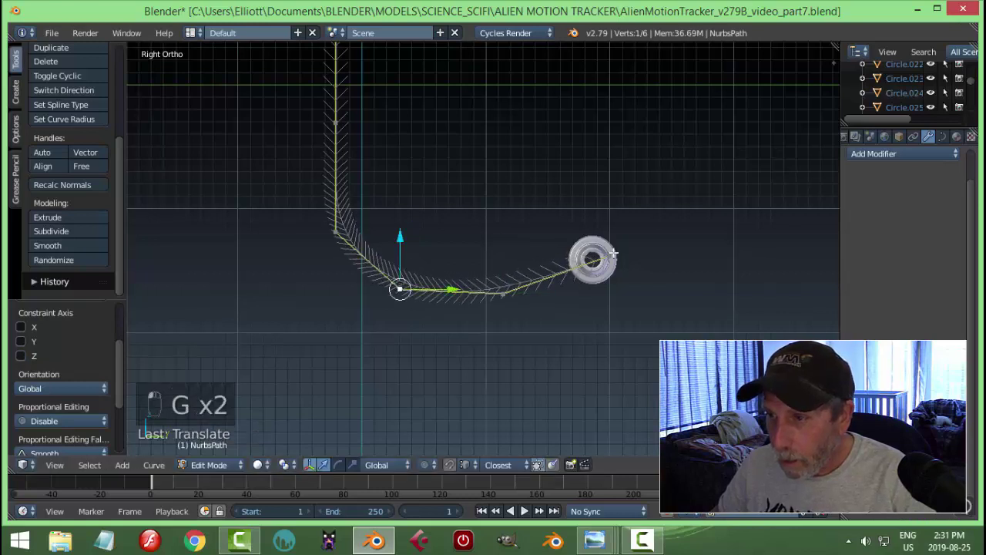
pyautogui.press('g')
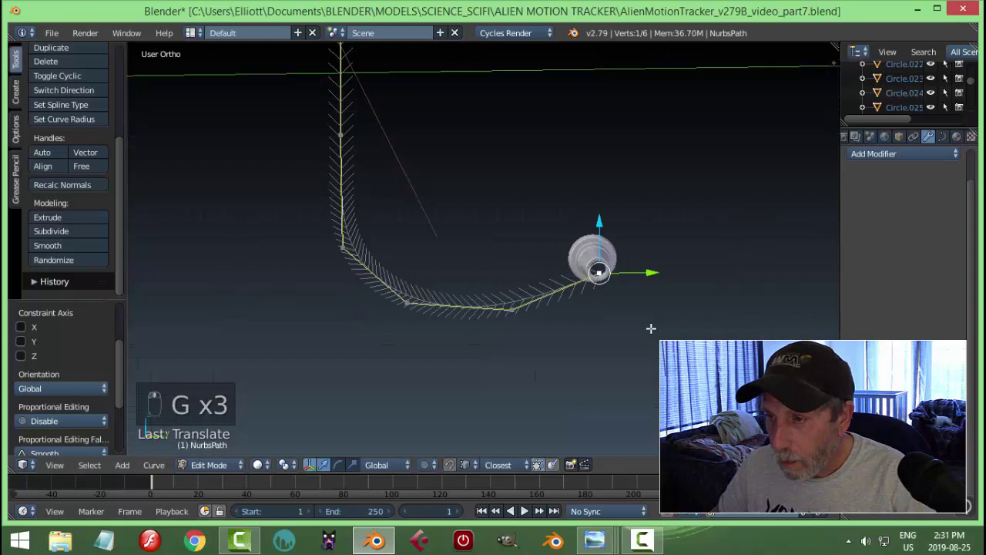
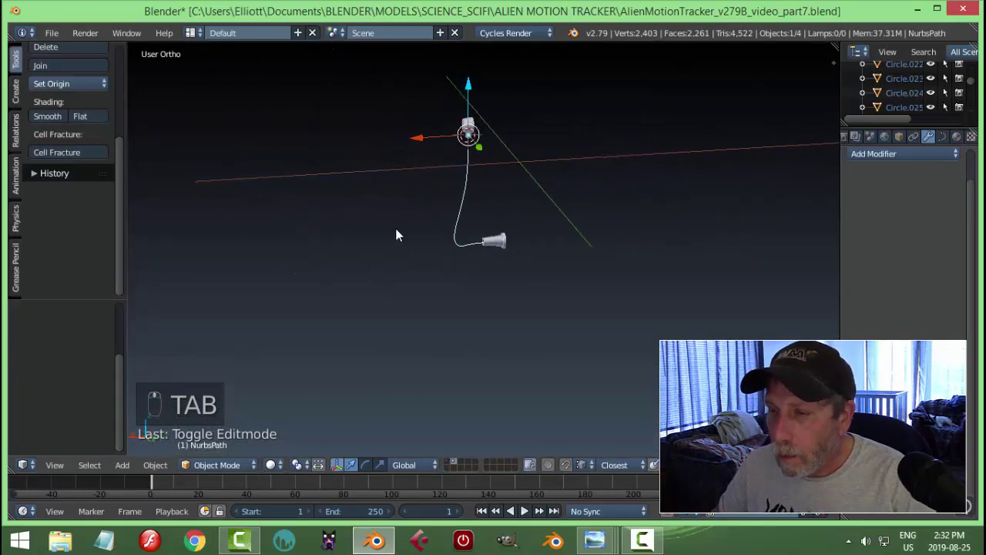
# Step: Adjust the path's bend points in Right view and check the cable shape
pyautogui.moveTo(614, 220); pyautogui.dragTo(508, 250)
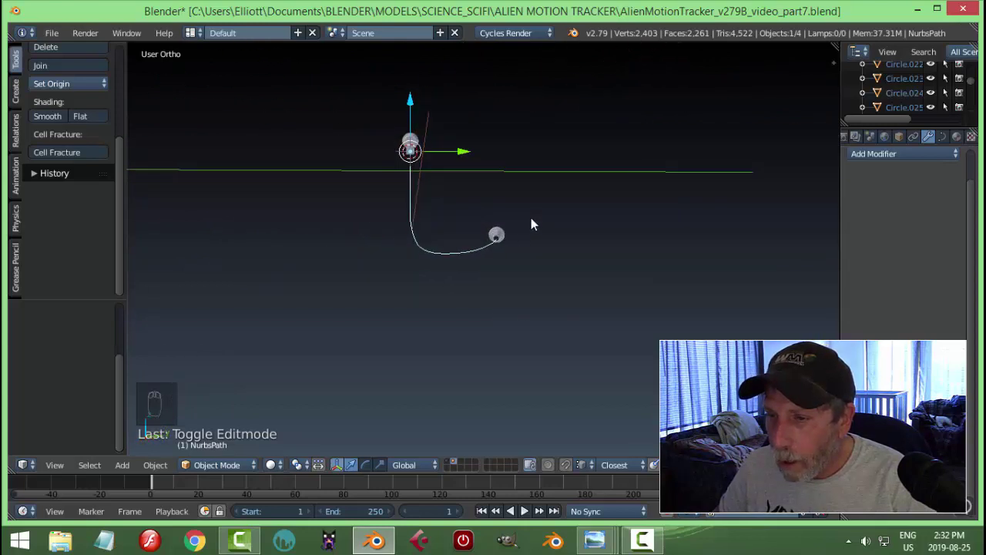
pyautogui.press('Tab')
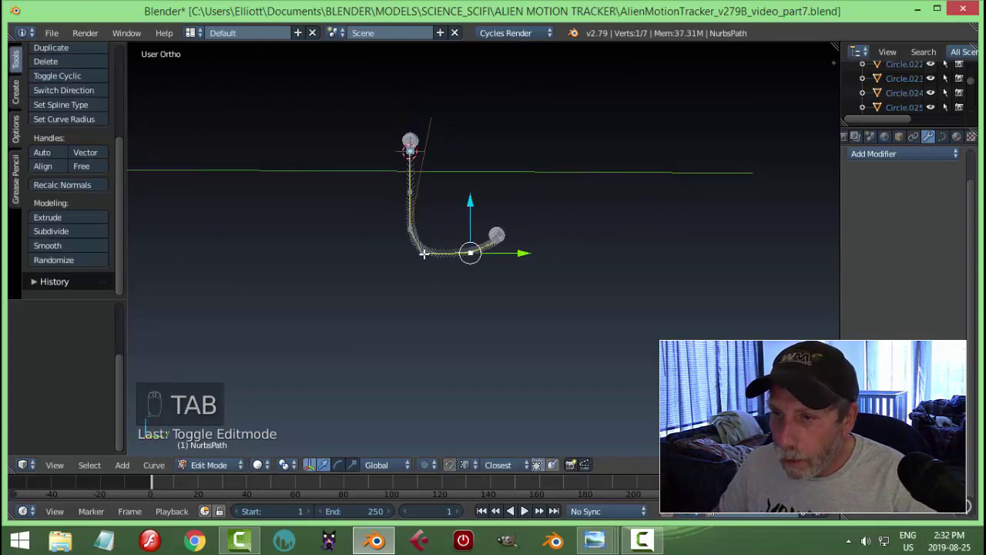
pyautogui.press('KP_3')
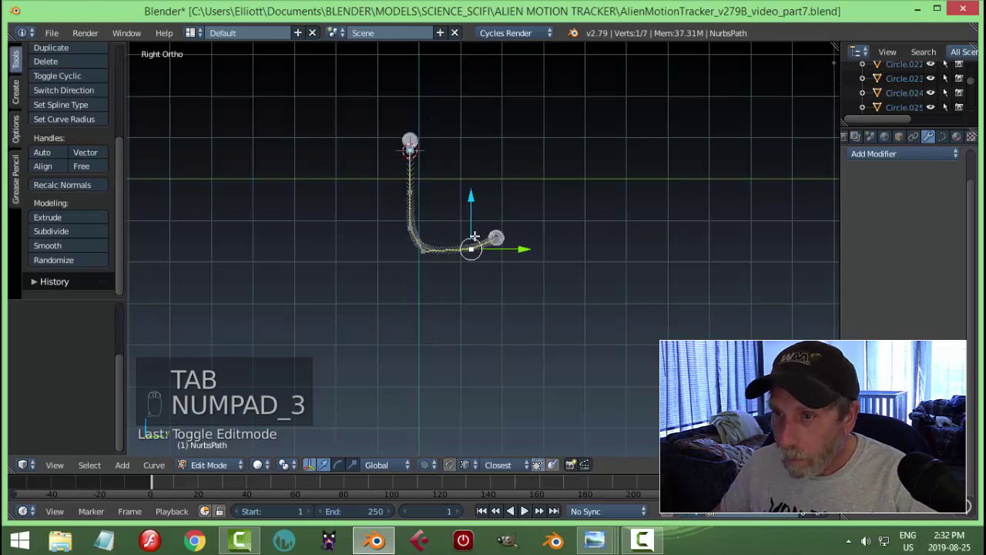
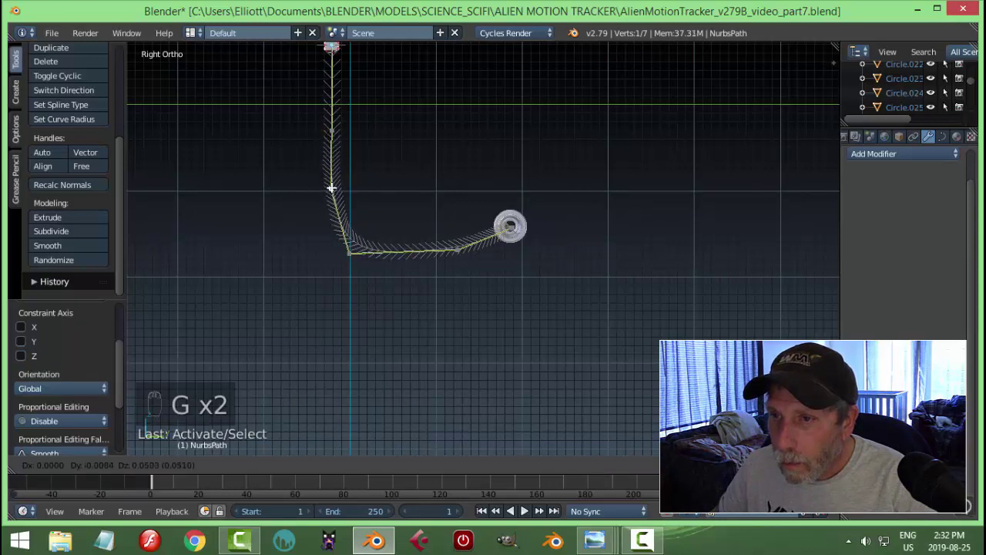
pyautogui.press('Tab')
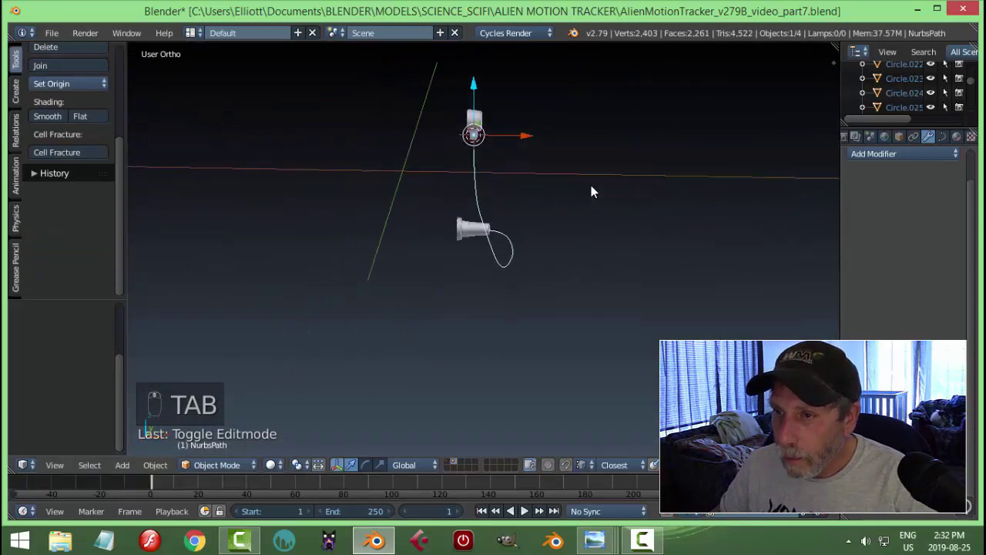
# Step: Review the curve from behind and reposition the lower bend point
pyautogui.moveTo(535, 238); pyautogui.dragTo(340, 211)
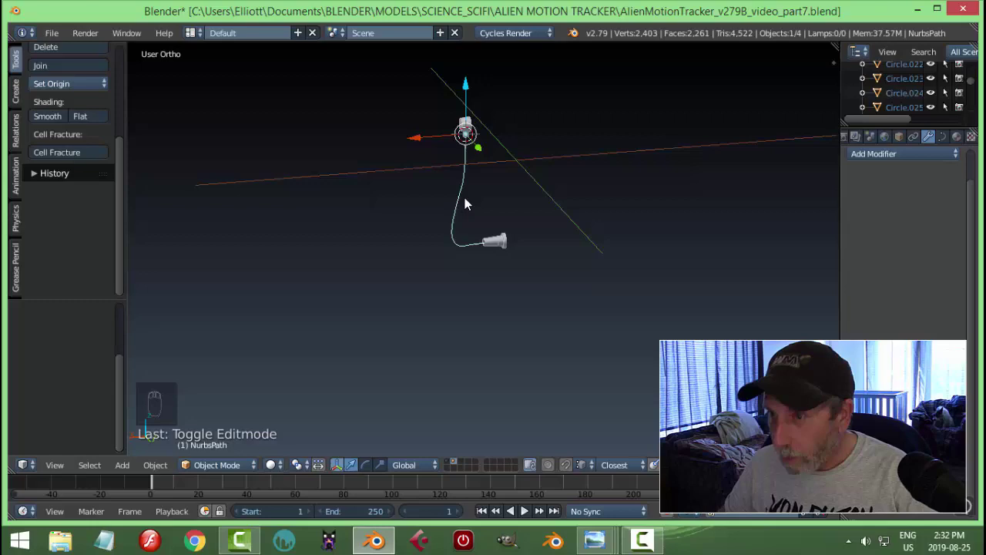
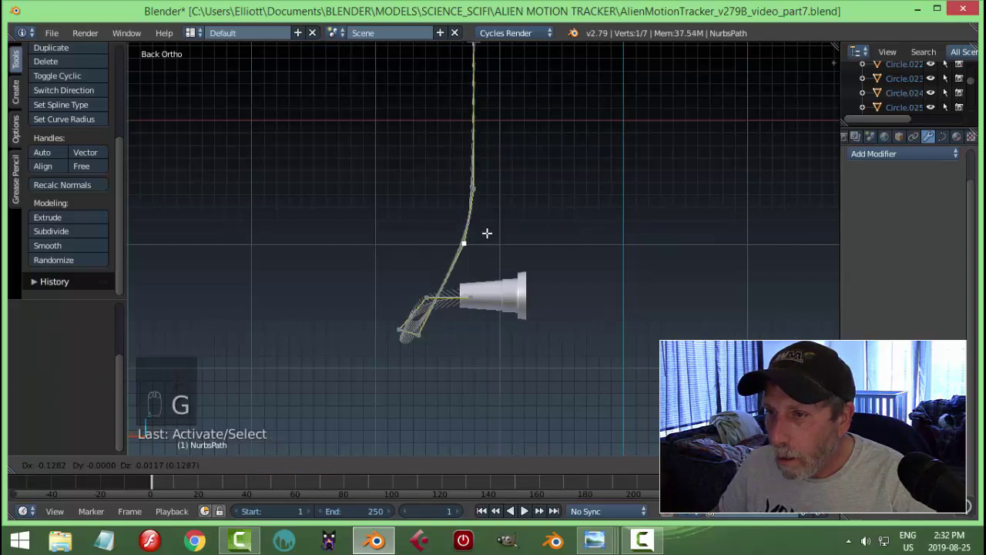
pyautogui.press('Tab')
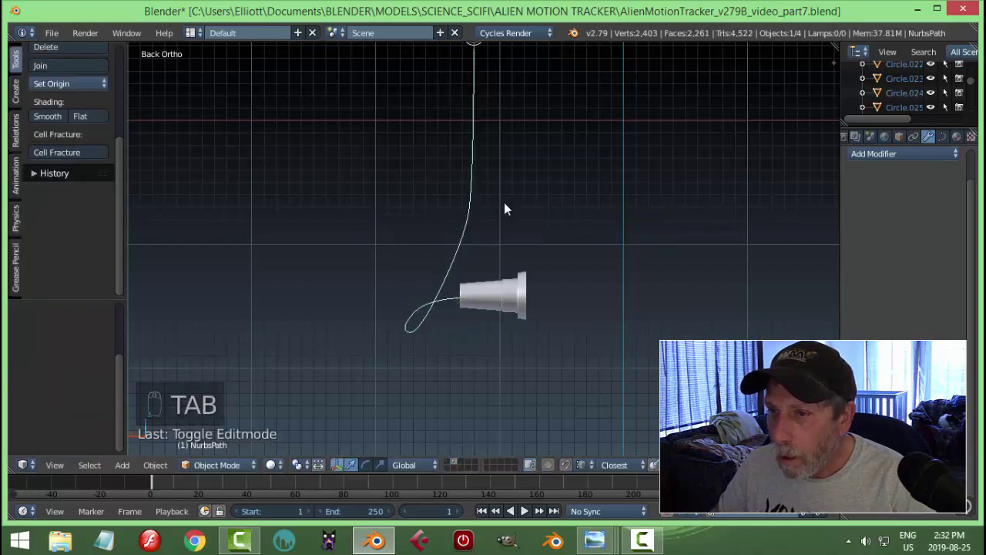
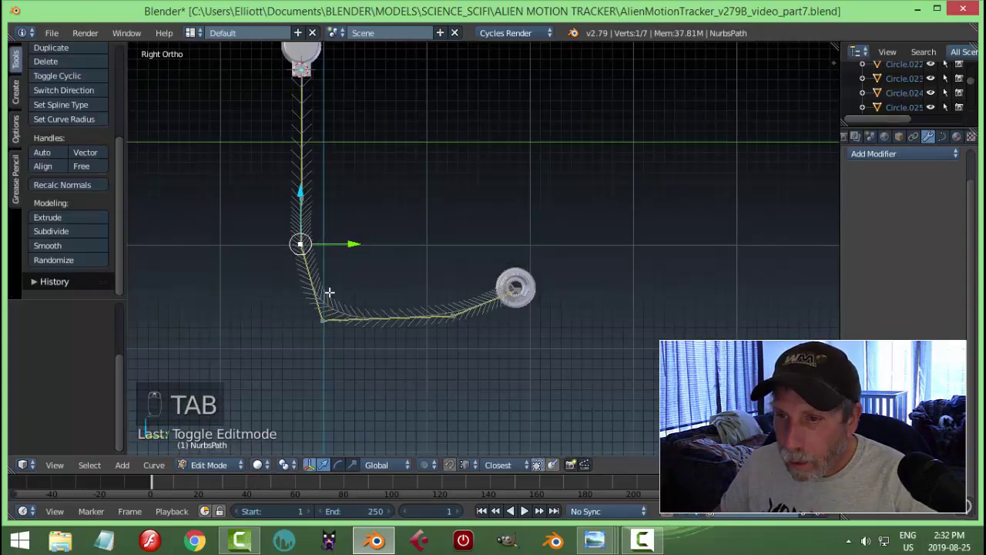
pyautogui.press('g')
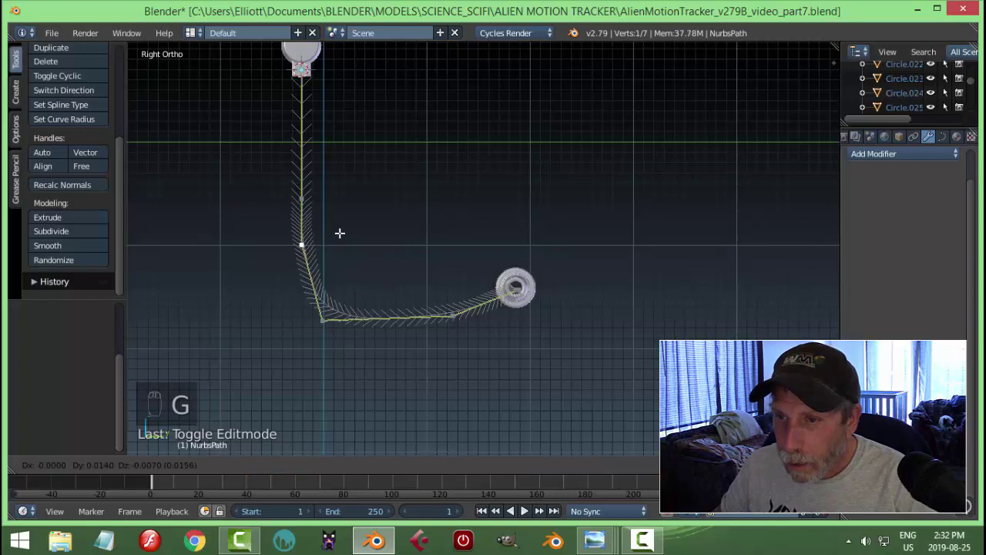
pyautogui.press('g')
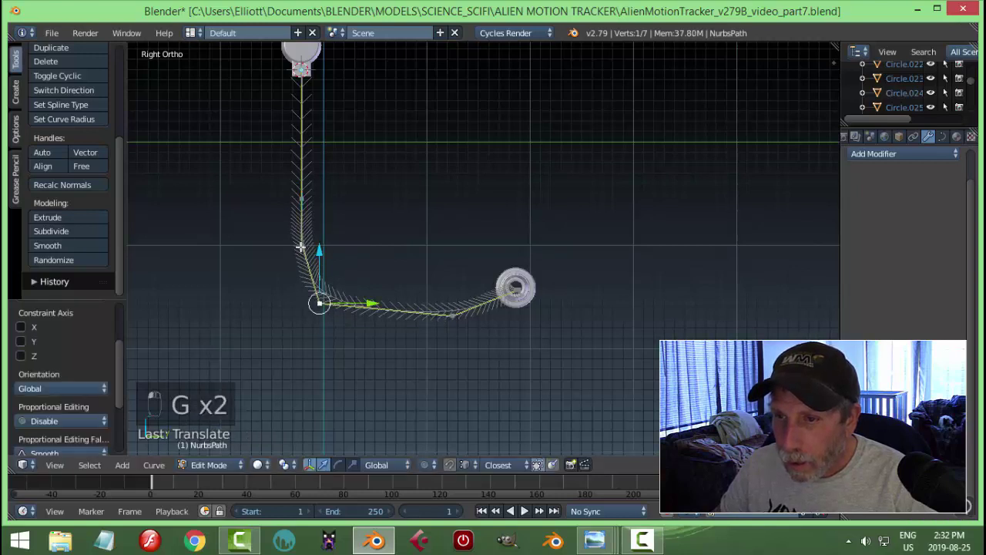
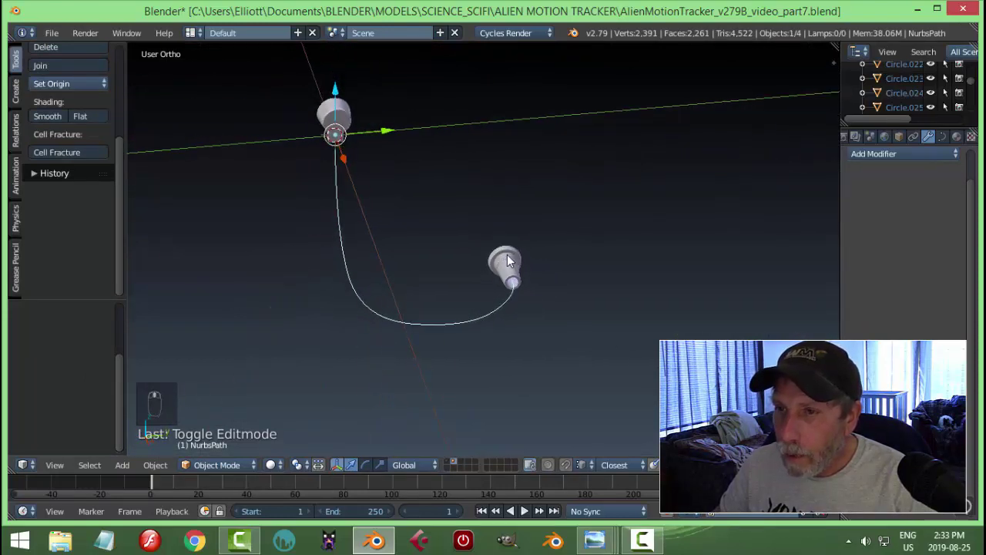
# Step: Add a Plane, shrink it to a small square and delete only its face
pyautogui.moveTo(510, 261); pyautogui.dragTo(439, 240)
pyautogui.press('shift+a')
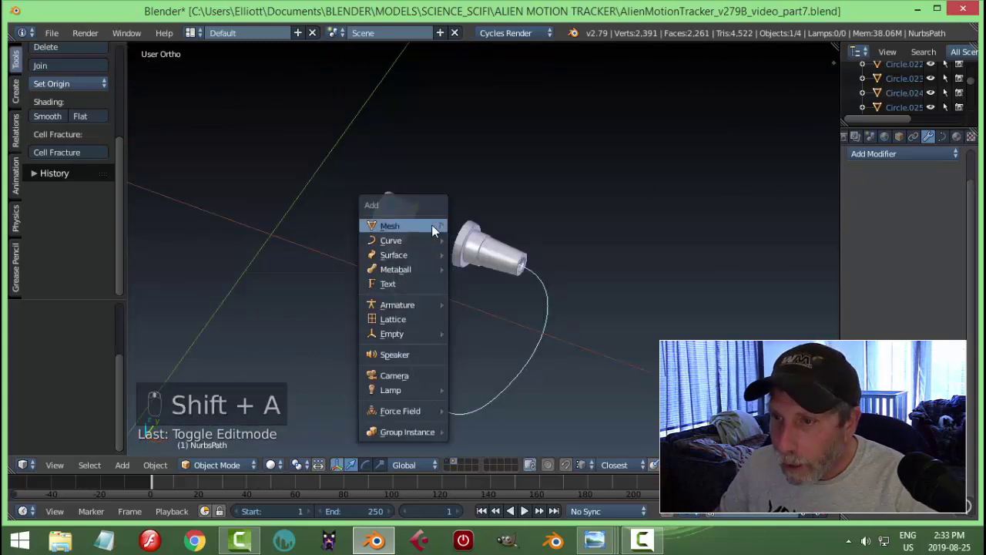
pyautogui.press('Tab')
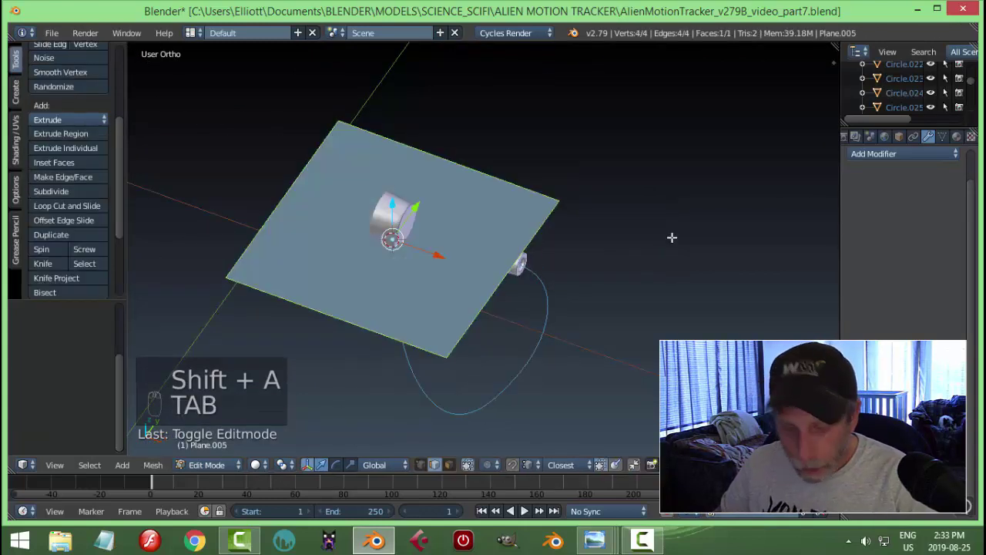
pyautogui.press('s')
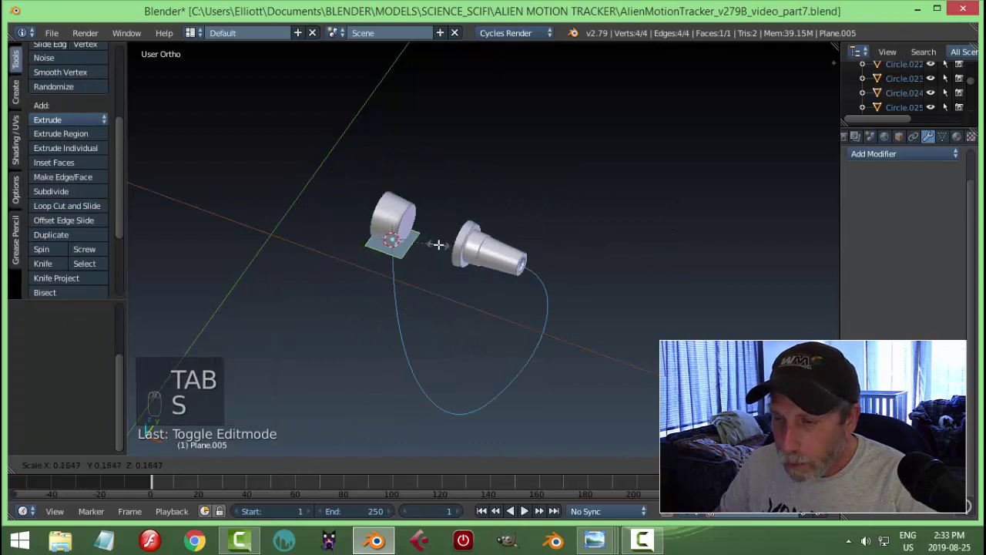
pyautogui.press('ctrl+Tab')
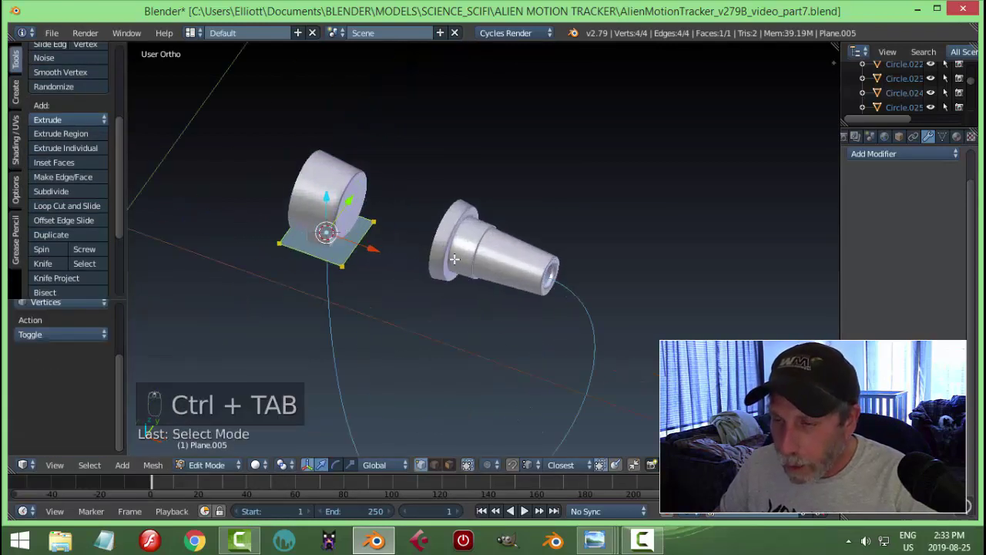
pyautogui.press('x')
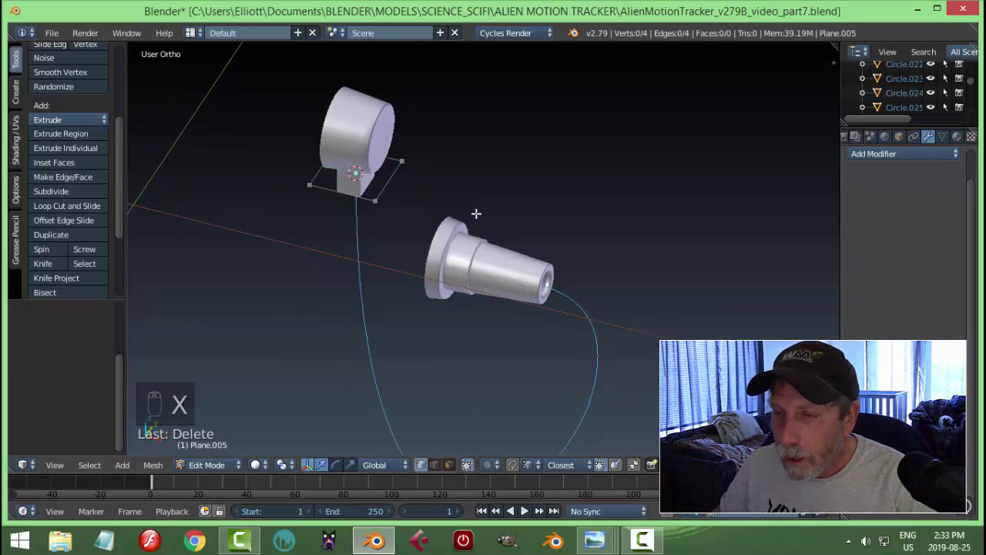
# Step: Turn the square edge loop upright and position it beside the path's handle end
pyautogui.press('a')
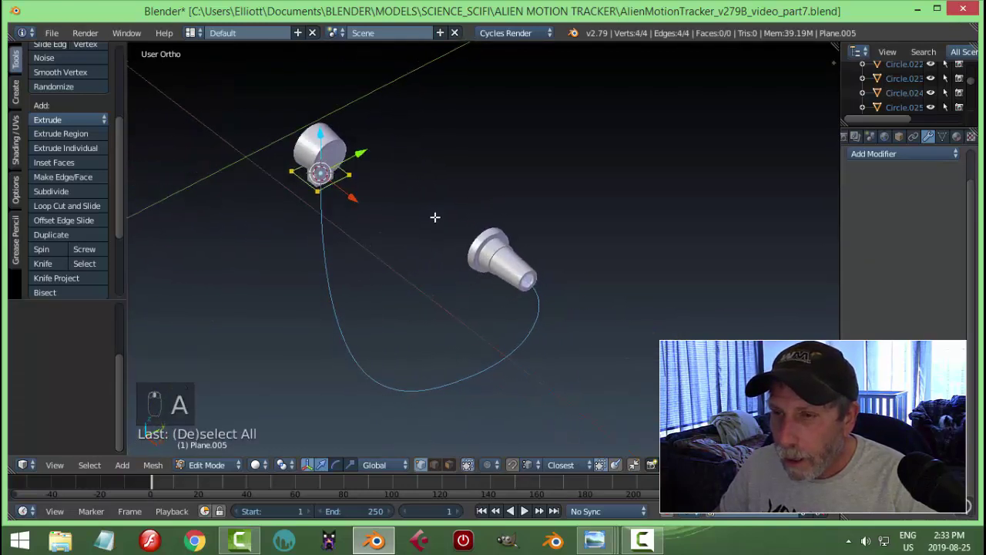
pyautogui.press('s')
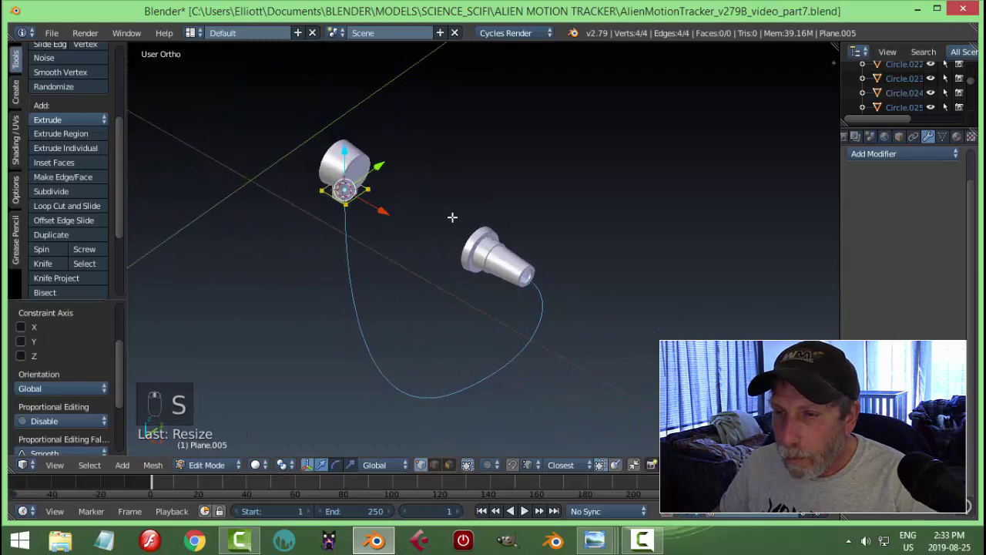
pyautogui.press('KP_7')
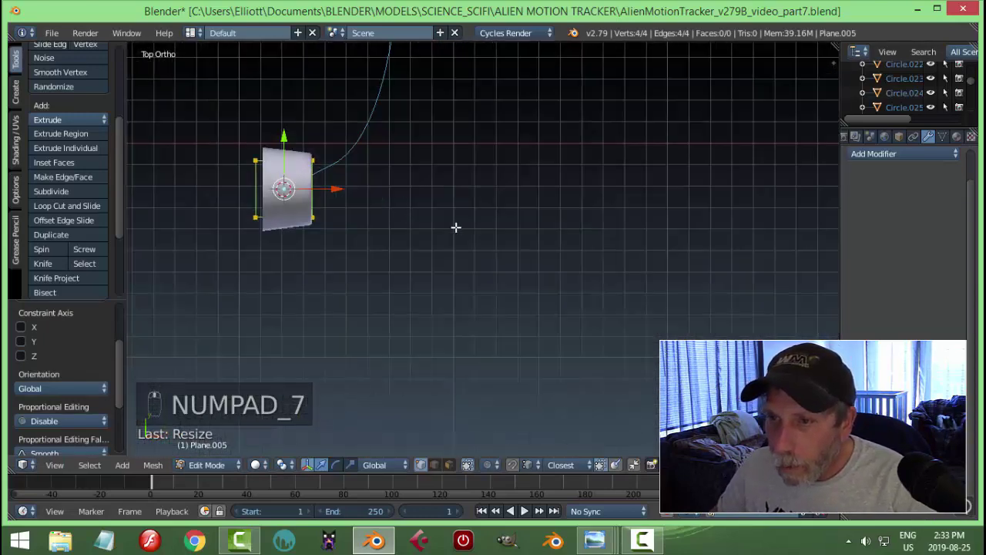
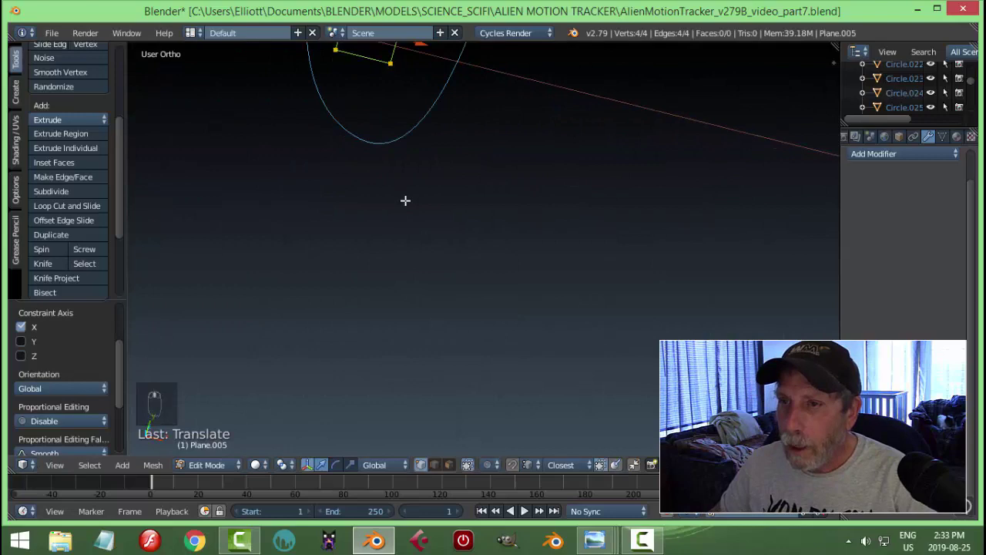
pyautogui.press('KP_1')
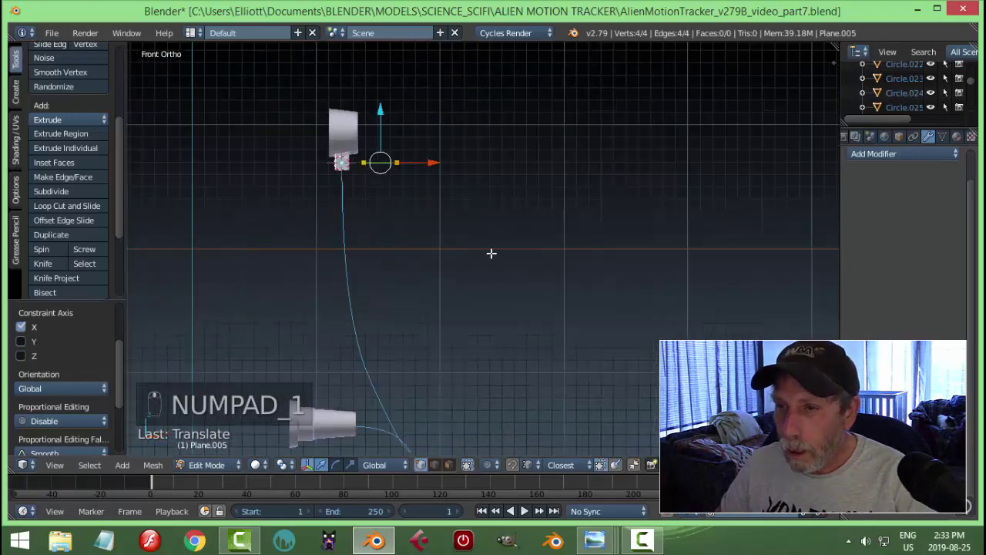
pyautogui.press('r')
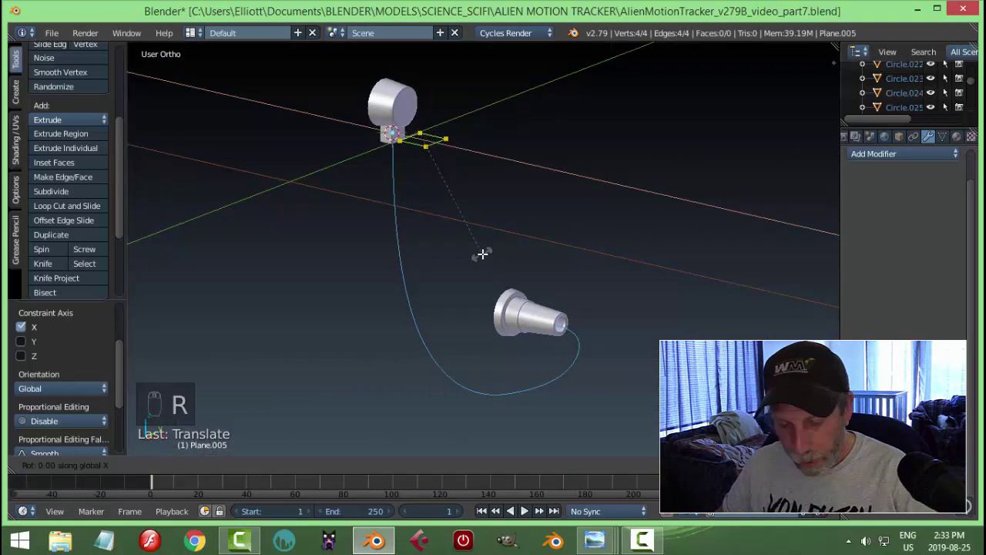
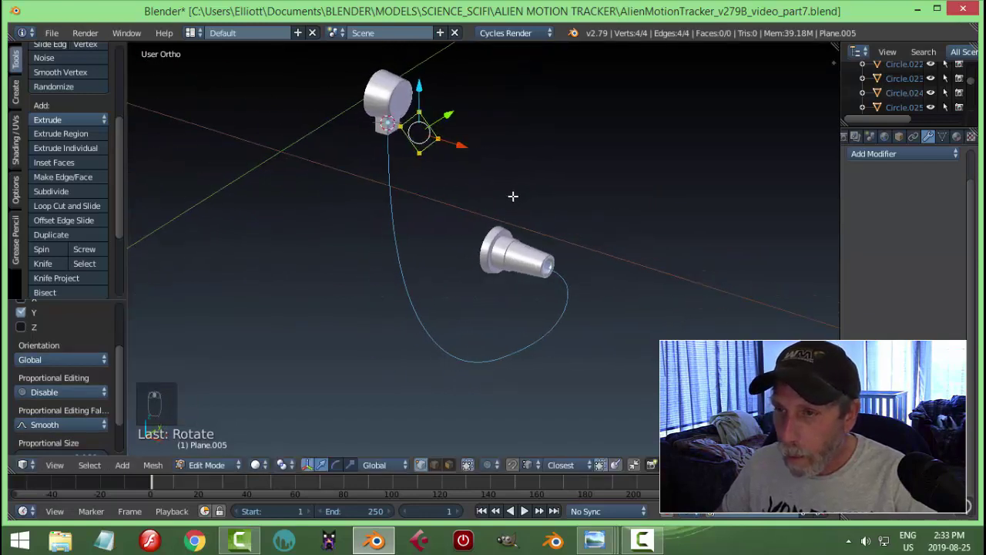
pyautogui.press('s')
# Step: Add a Screw modifier sweeping the square into a ring at 0.310 and resize its profile
pyautogui.press('Tab')
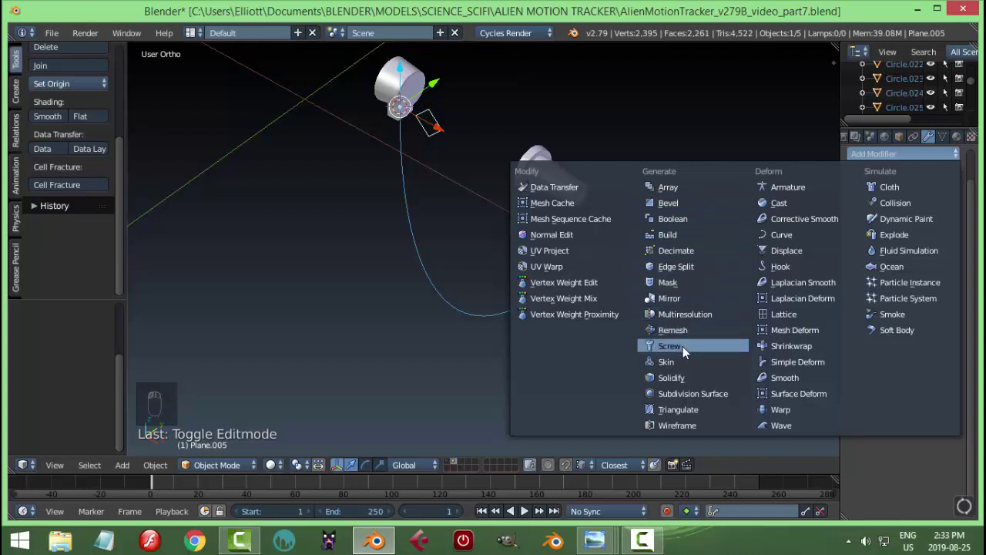
pyautogui.moveTo(811, 268); pyautogui.dragTo(616, 258)
pyautogui.press('Tab')
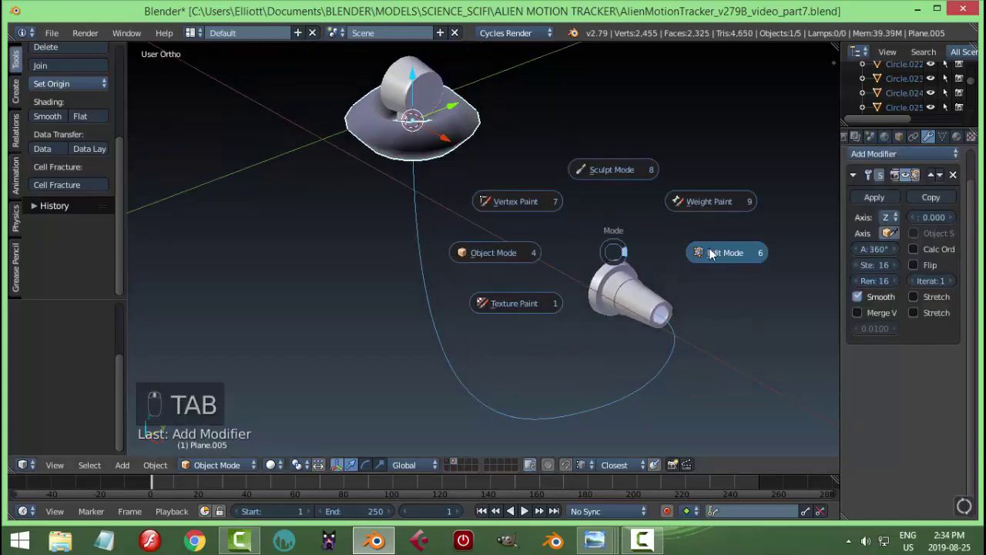
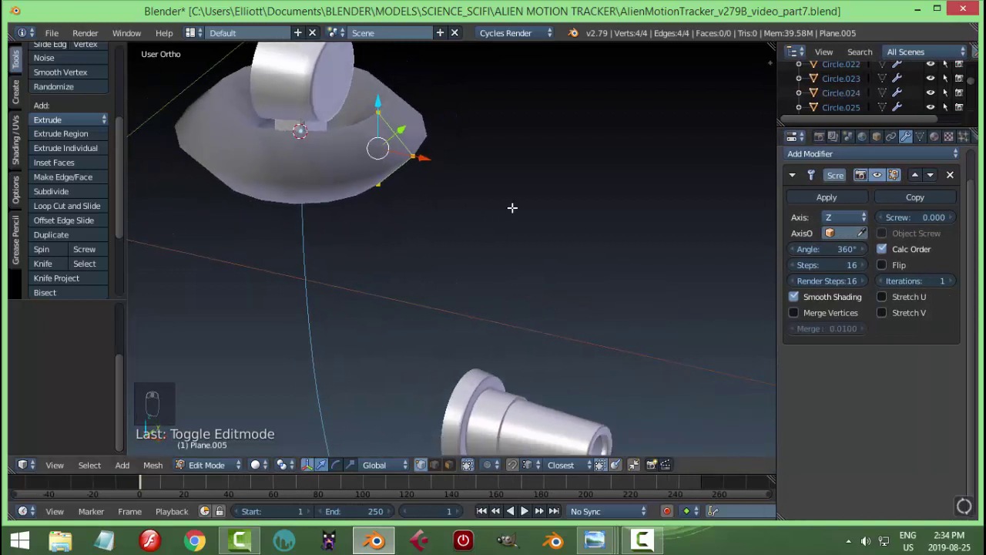
pyautogui.press('s')
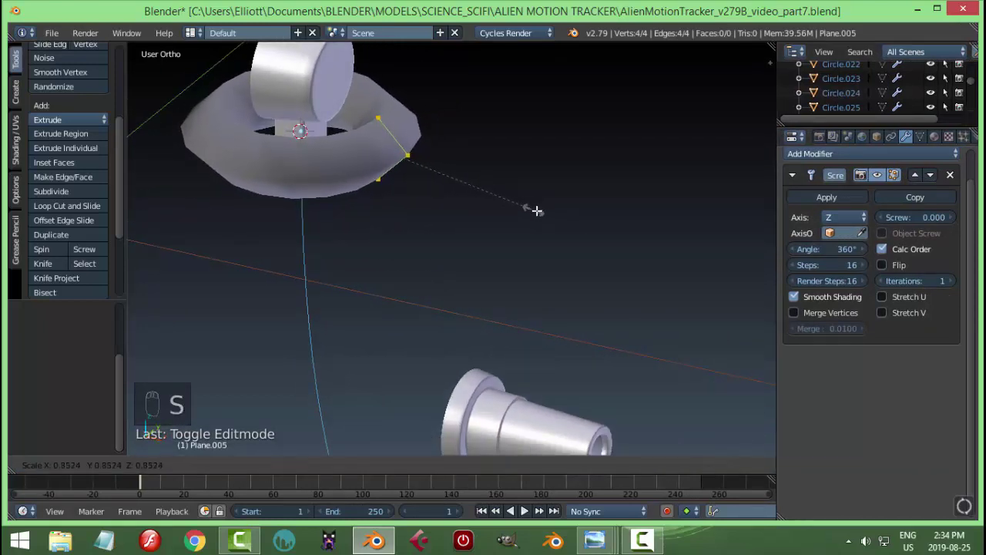
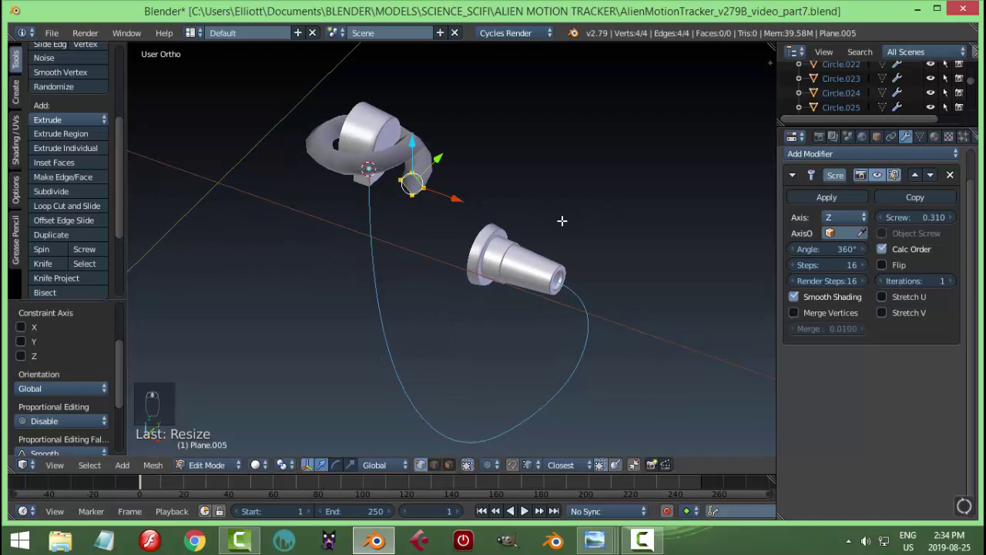
# Step: Scale the ring and set Screw to -0.280 with 13 iterations, forming a tight coil
pyautogui.press('Tab')
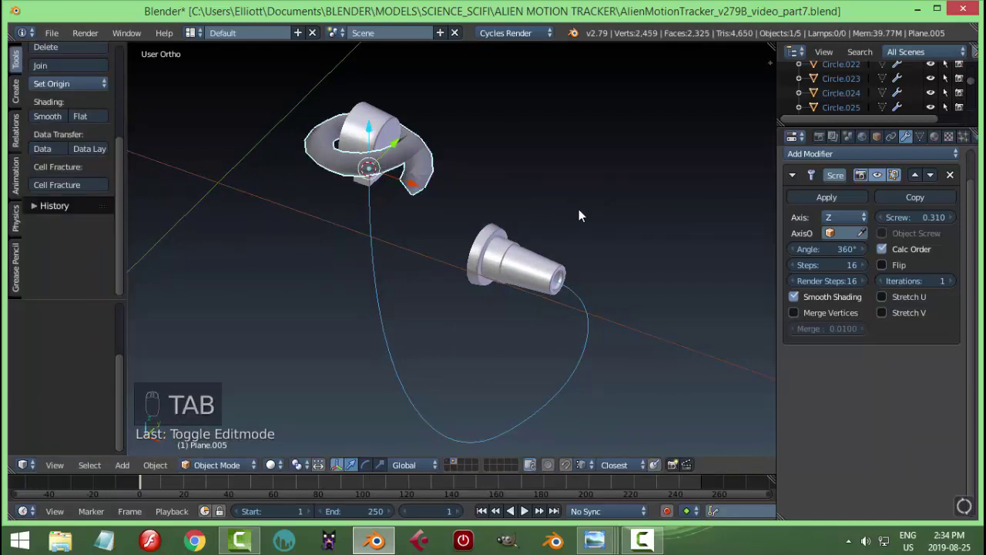
pyautogui.press('s')
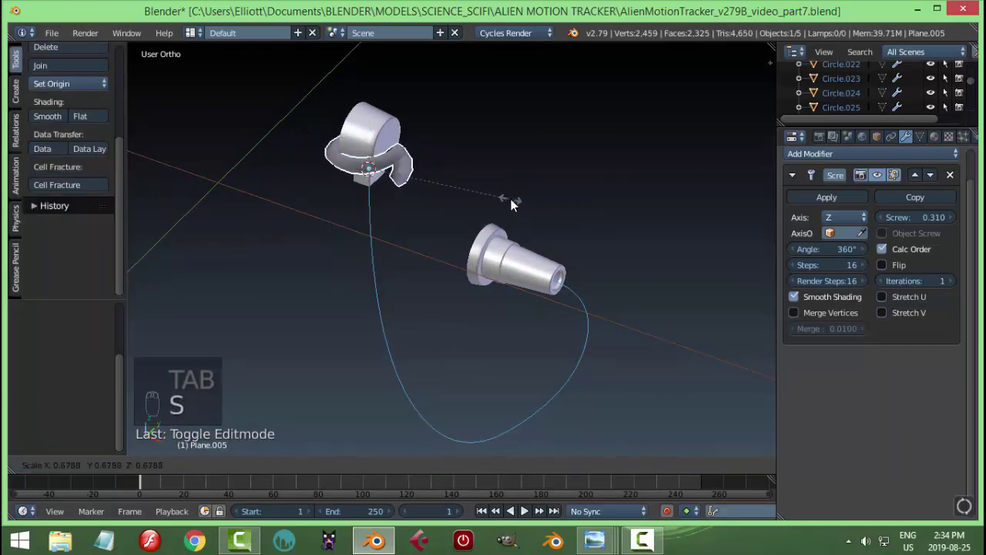
pyautogui.press('s')
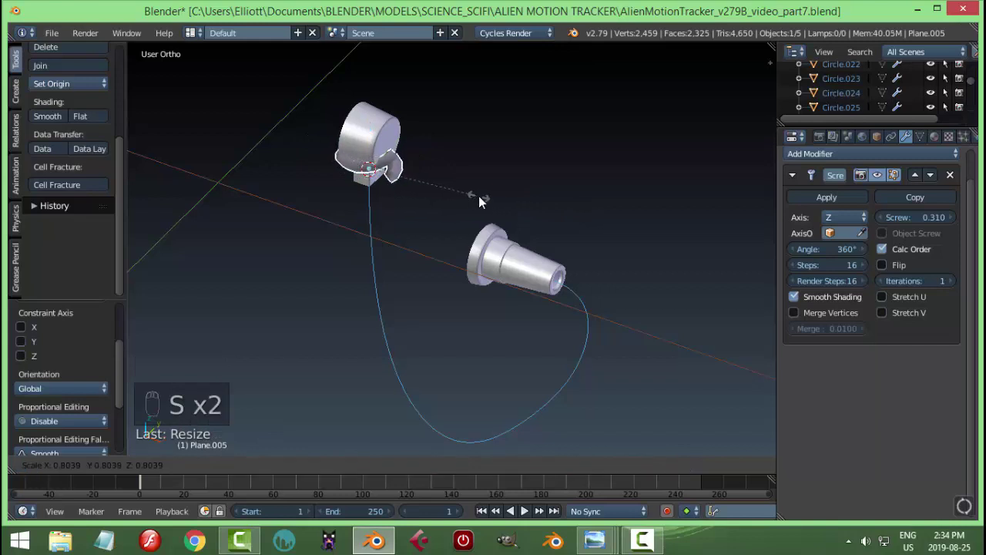
pyautogui.click(524, 193)
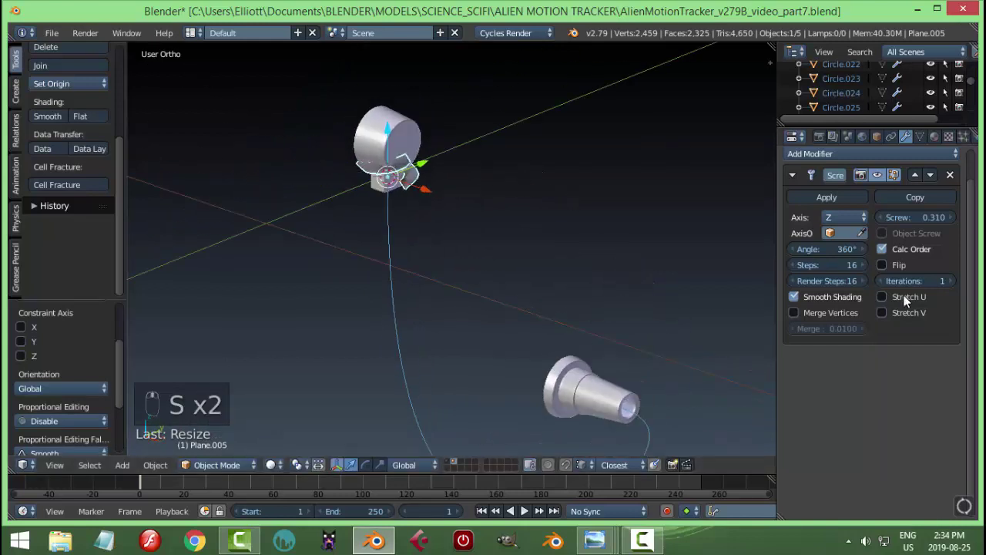
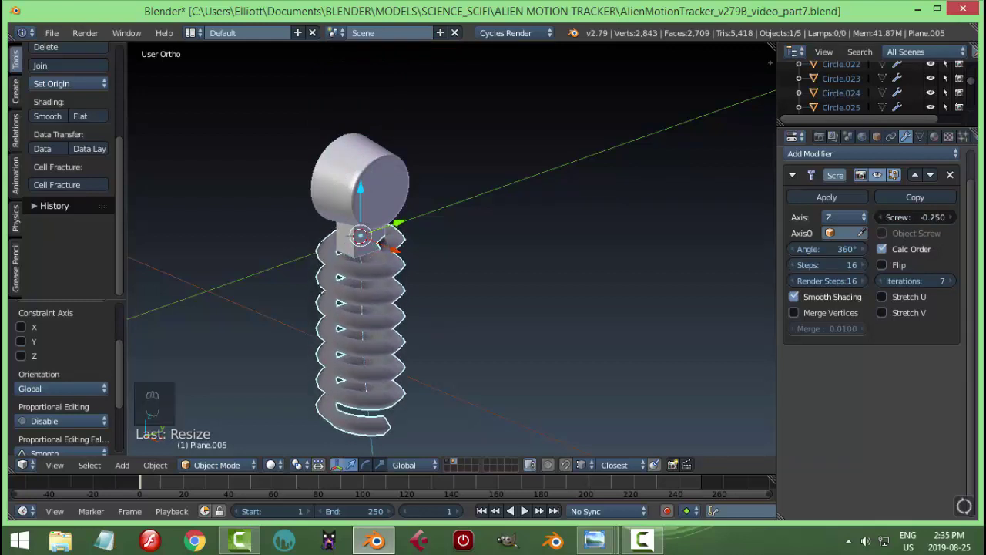
pyautogui.moveTo(581, 246); pyautogui.dragTo(909, 284)
pyautogui.moveTo(909, 283); pyautogui.dragTo(871, 281)
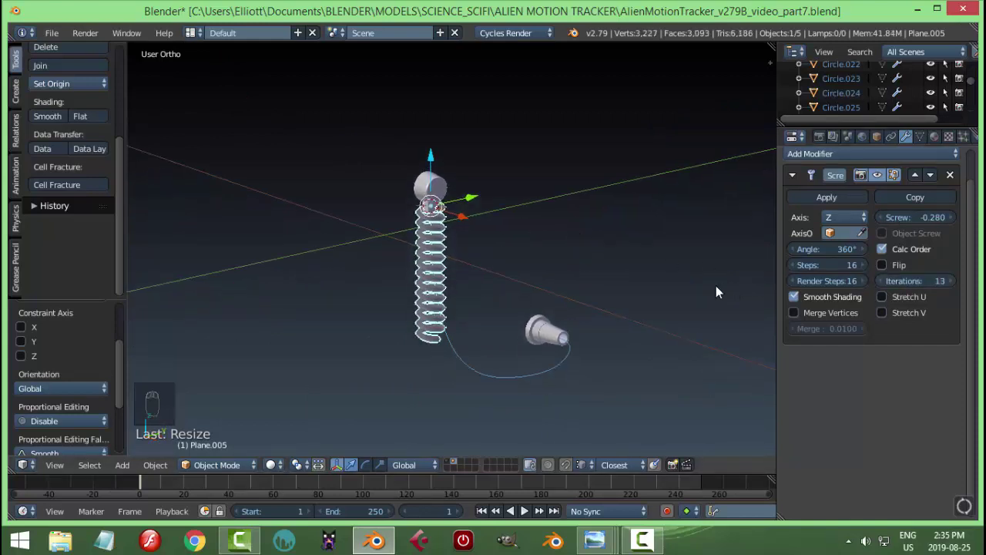
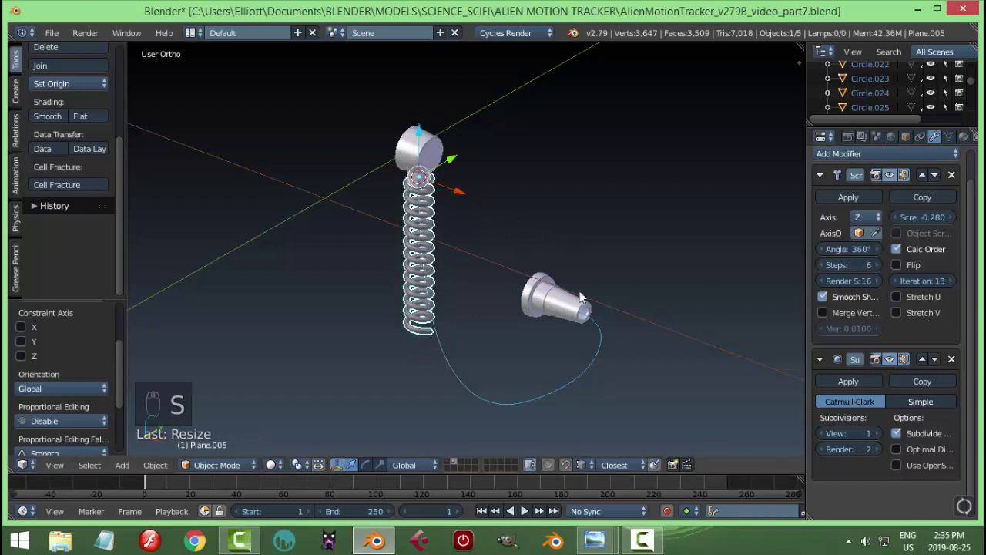
# Step: Enlarge the coil's square profile and check its Screw and Subsurf modifiers
pyautogui.press('Tab')
pyautogui.press('s')
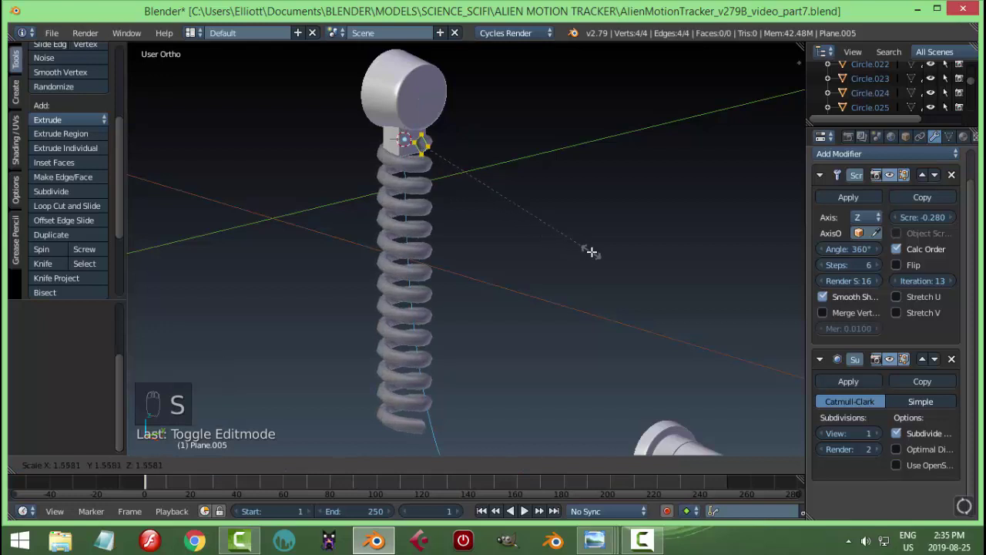
pyautogui.press('Tab')
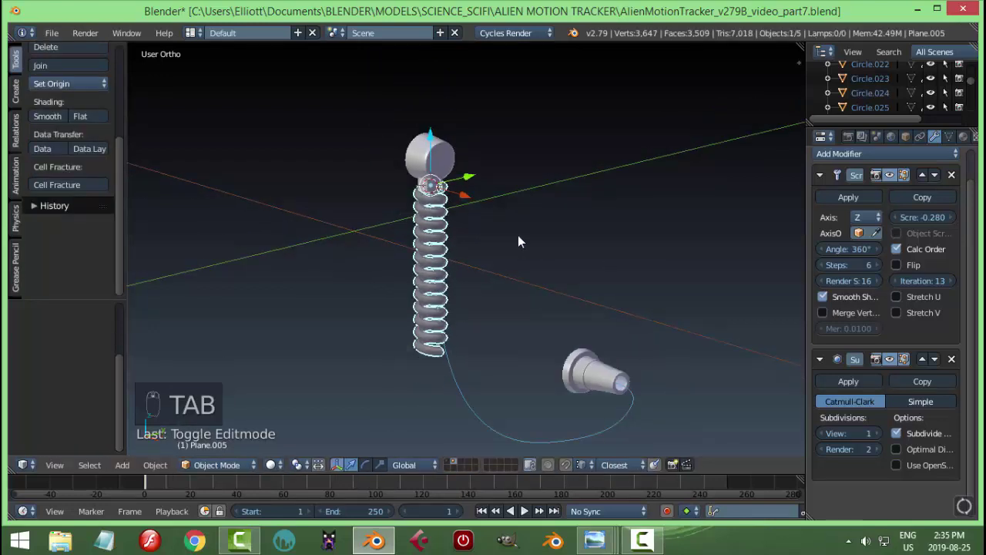
pyautogui.press('s')
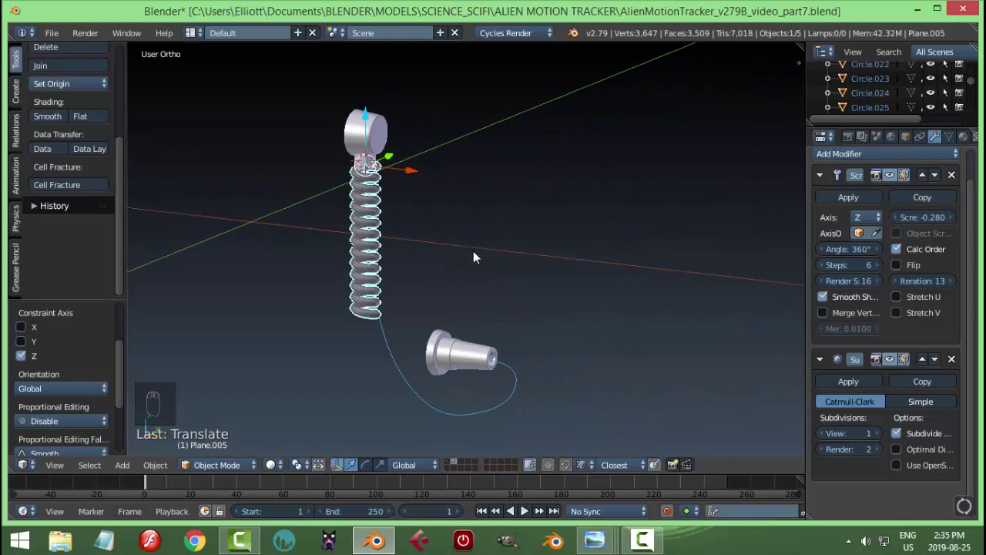
# Step: Make the NurbsPath object the active selection
pyautogui.moveTo(822, 175); pyautogui.dragTo(384, 258)
pyautogui.middleClick(384, 258)
pyautogui.moveTo(409, 378); pyautogui.dragTo(355, 278)
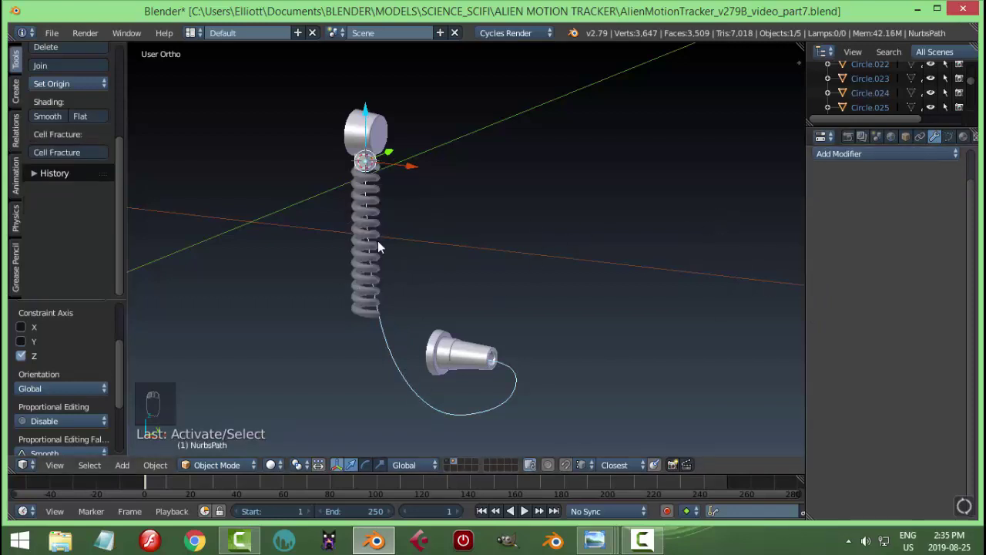
# Step: Add a Curve modifier with NurbsPath on the Z axis so the coil follows the cable
pyautogui.moveTo(846, 159); pyautogui.dragTo(854, 284)
pyautogui.middleClick(854, 285)
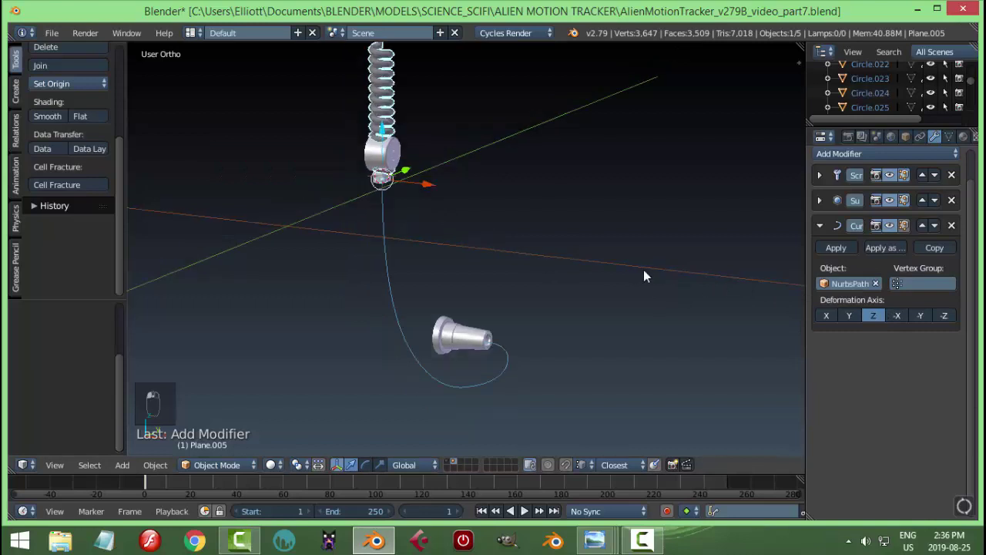
pyautogui.middleClick(430, 189)
pyautogui.moveTo(384, 134); pyautogui.dragTo(369, 72)
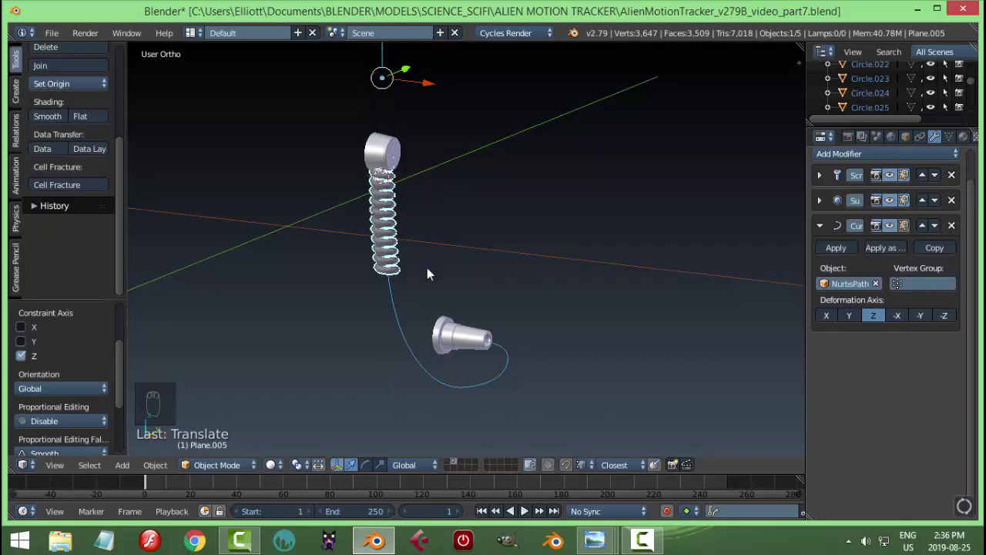
pyautogui.moveTo(69, 81); pyautogui.dragTo(490, 237)
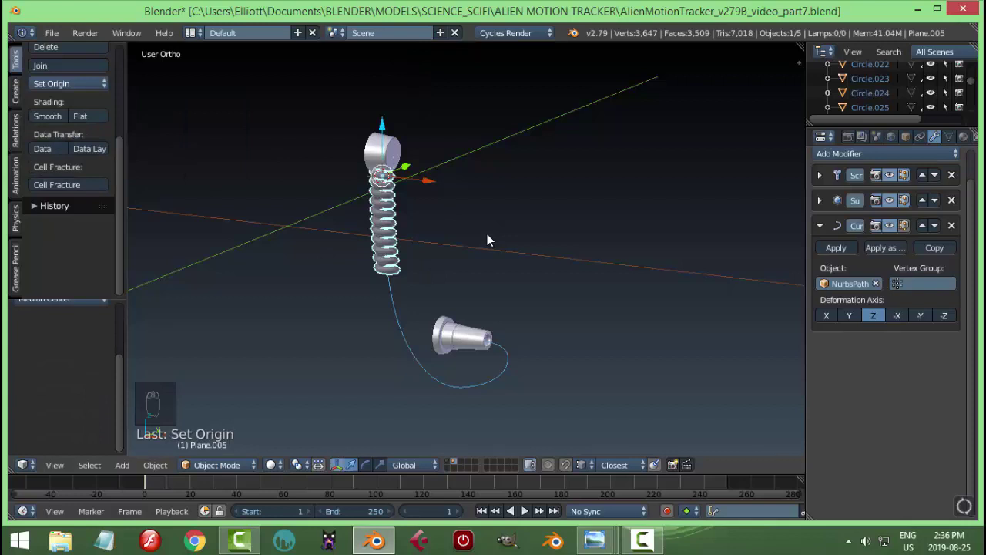
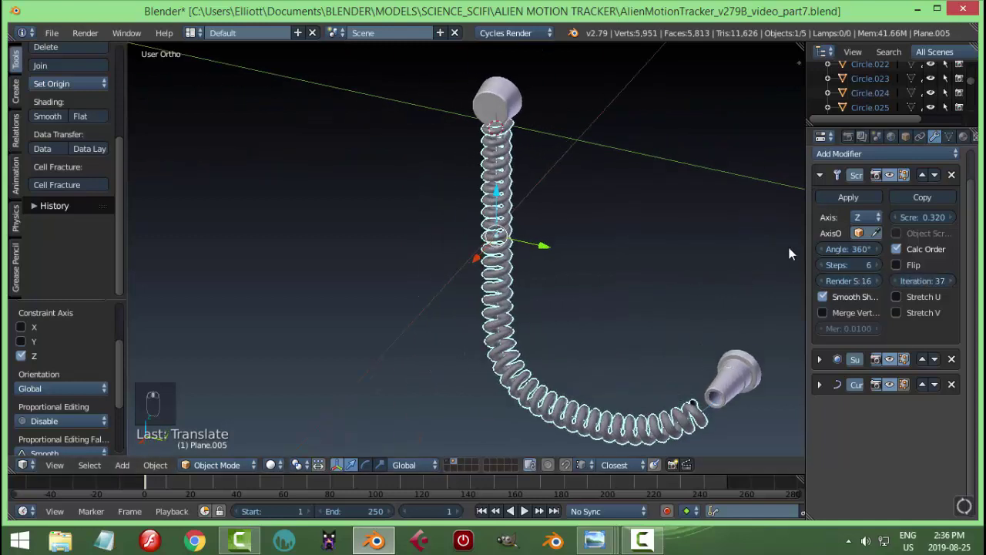
# Step: Raise Screw iterations to 37 so the coil reaches the connector
pyautogui.moveTo(604, 217); pyautogui.dragTo(889, 129)
pyautogui.moveTo(889, 128); pyautogui.dragTo(902, 188)
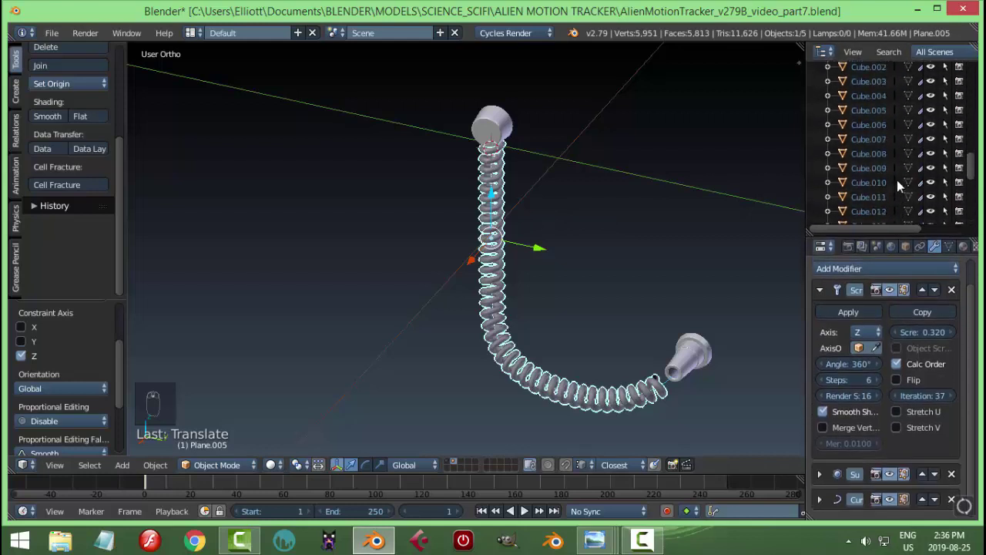
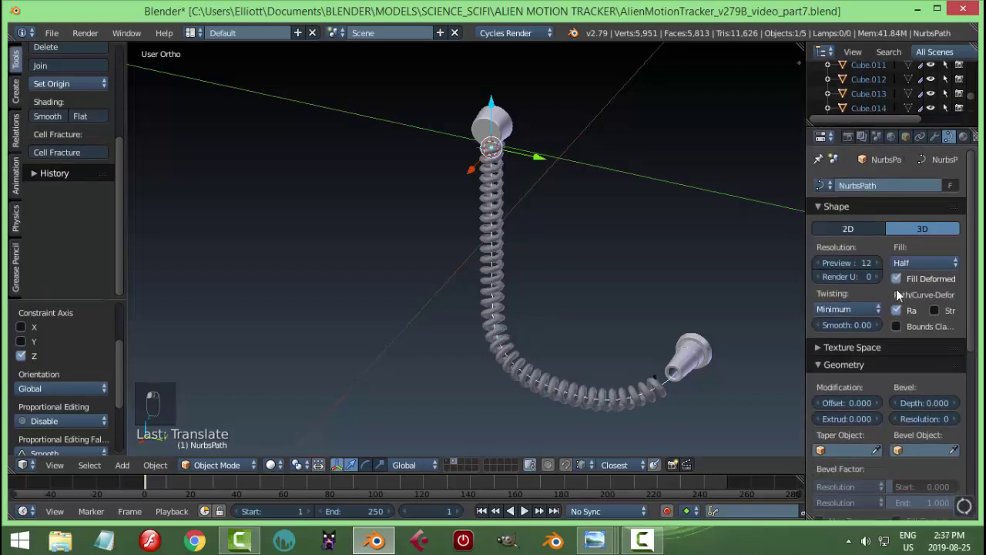
# Step: Move the NURBS path slightly up in Z so the cable meets the handle
pyautogui.moveTo(785, 304); pyautogui.dragTo(795, 300)
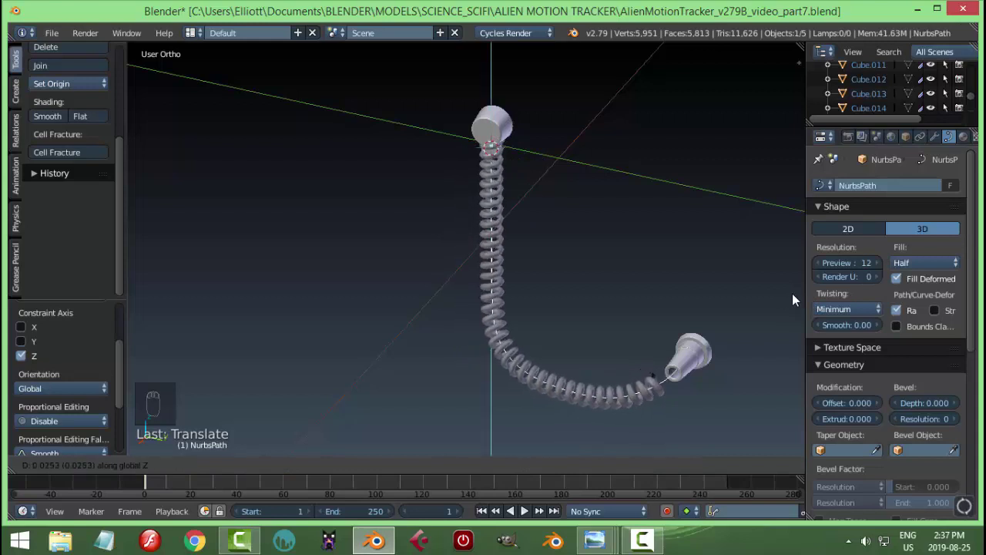
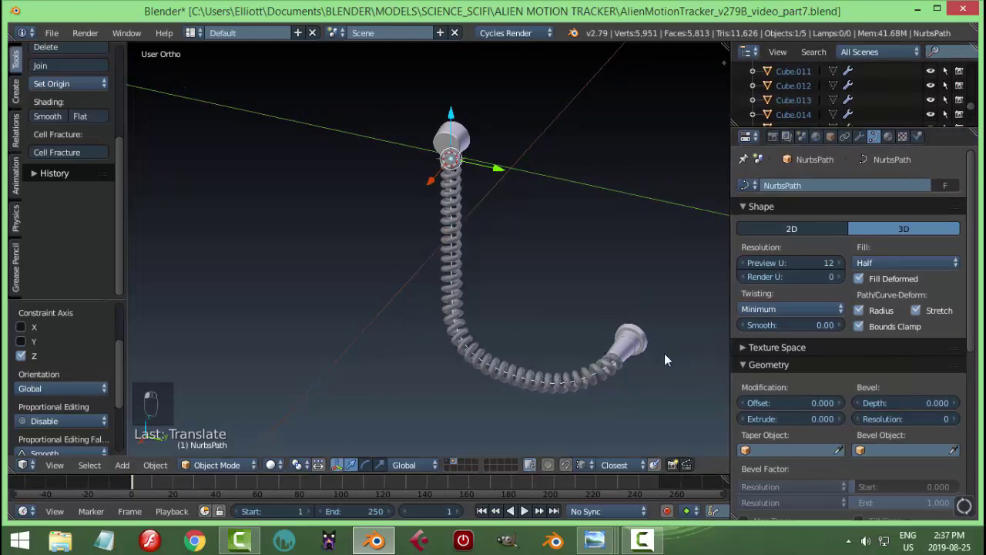
pyautogui.moveTo(643, 321); pyautogui.dragTo(604, 291)
# Step: Reshape the NurbsPath control points in Front view so the cable bends into the handle, Preview U 4
pyautogui.press('Tab')
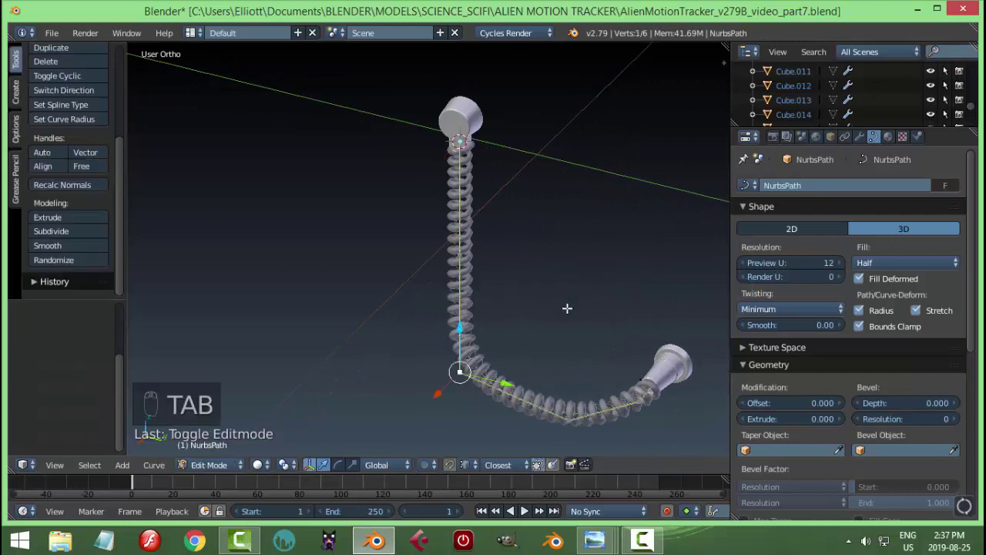
pyautogui.press('KP_1')
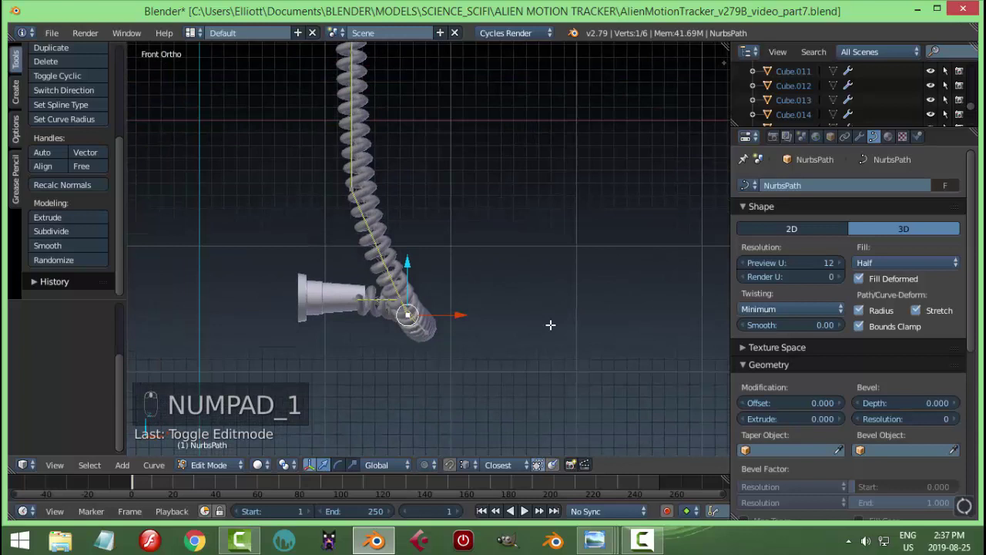
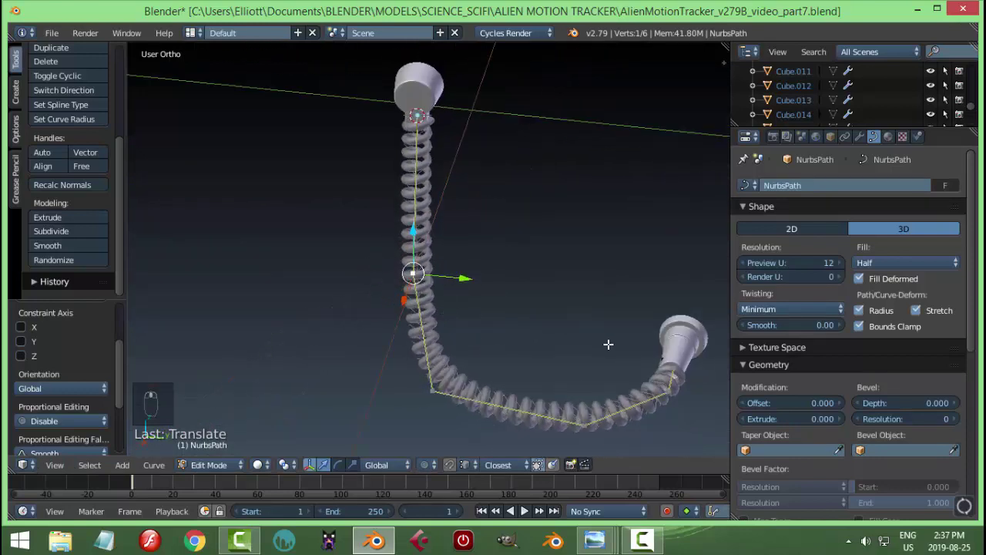
pyautogui.press('Tab')
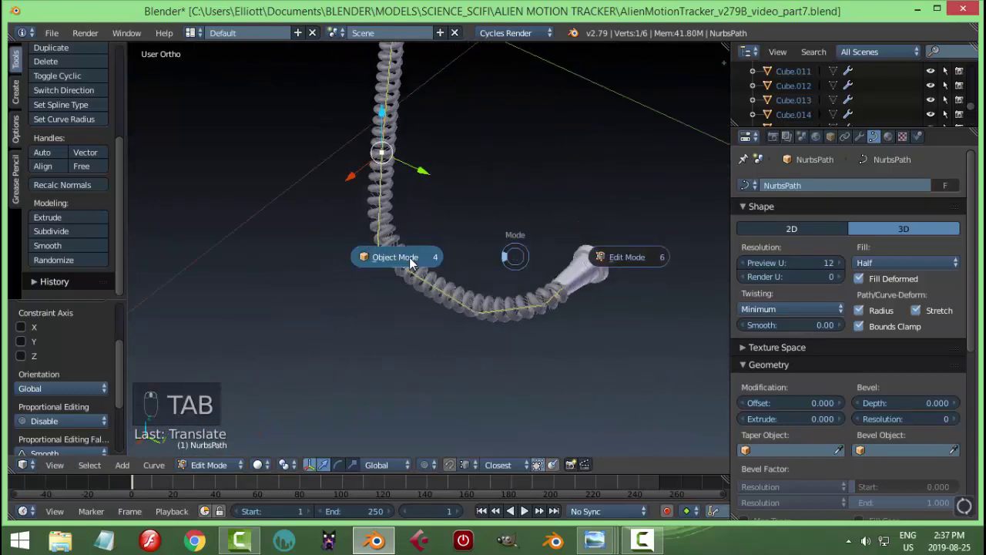
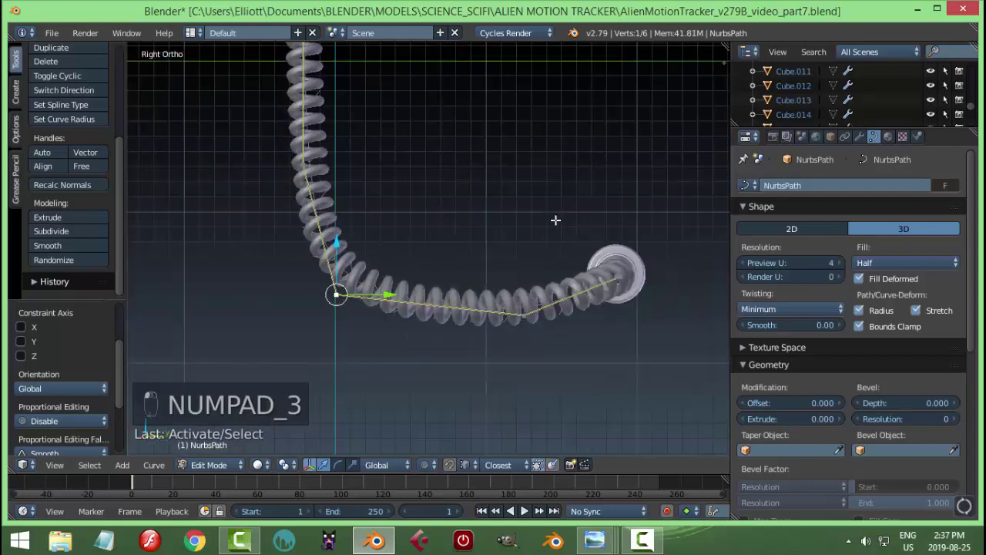
pyautogui.press('KP_1')
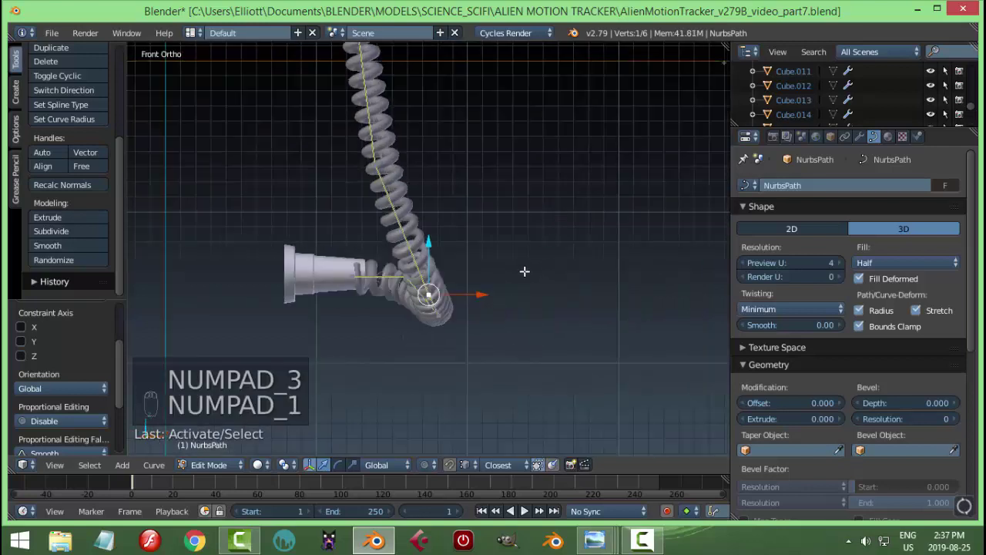
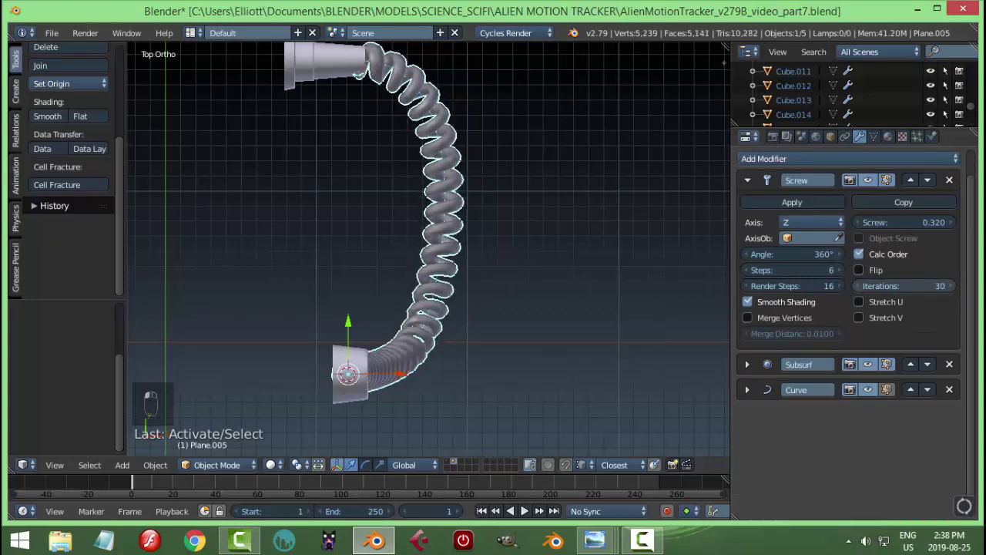
# Step: Lower the Screw modifier's Iterations toward 23 for fewer coil turns
pyautogui.click(448, 135)
pyautogui.moveTo(412, 131); pyautogui.dragTo(462, 188)
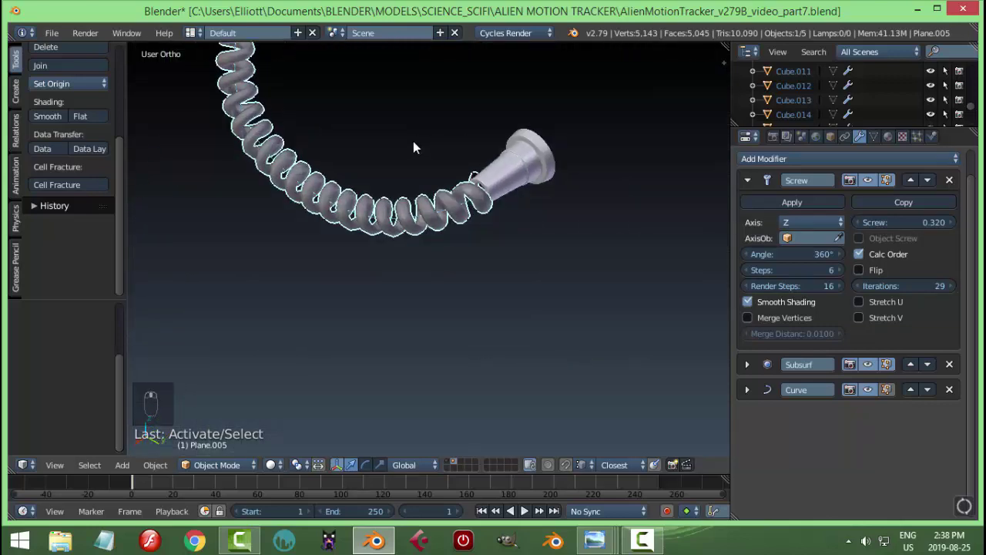
pyautogui.moveTo(865, 292); pyautogui.dragTo(490, 261)
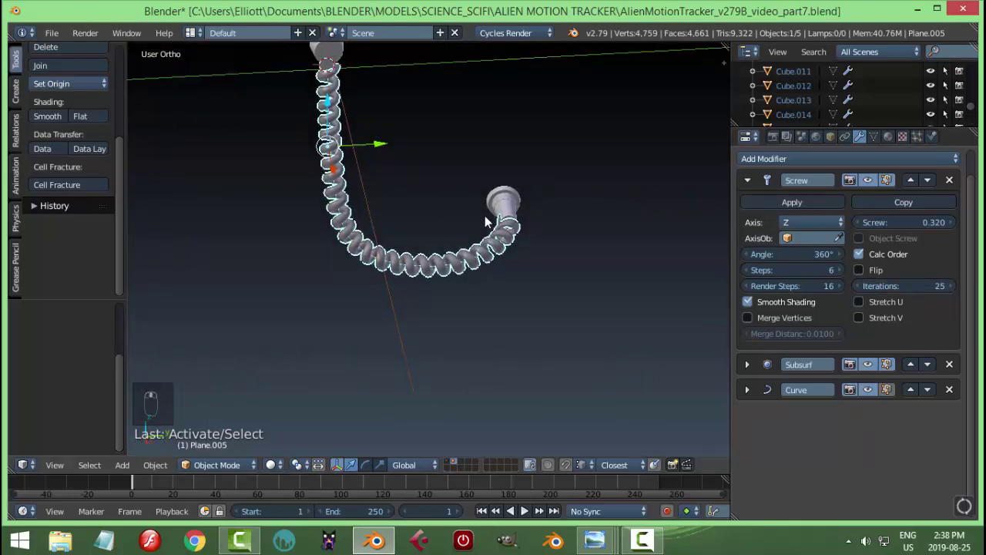
pyautogui.press('s')
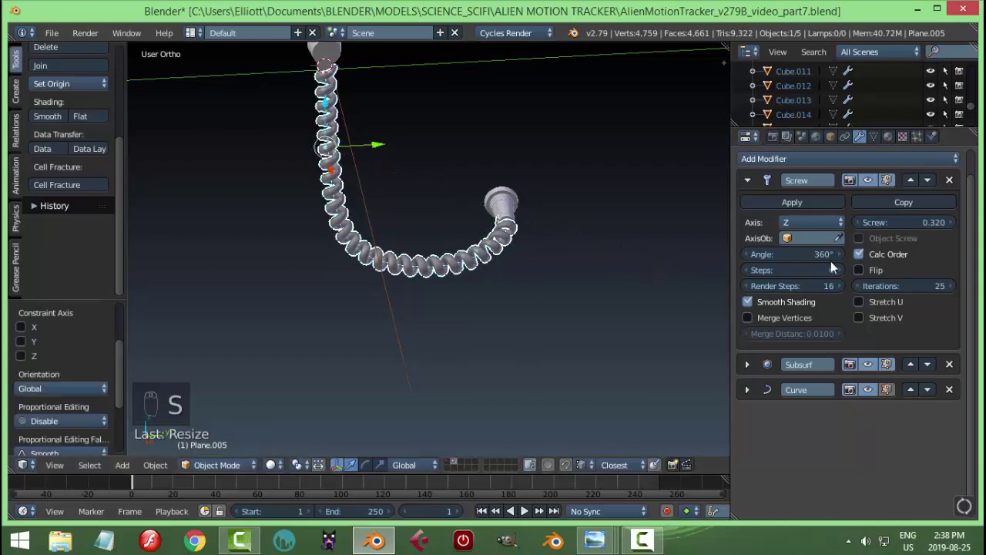
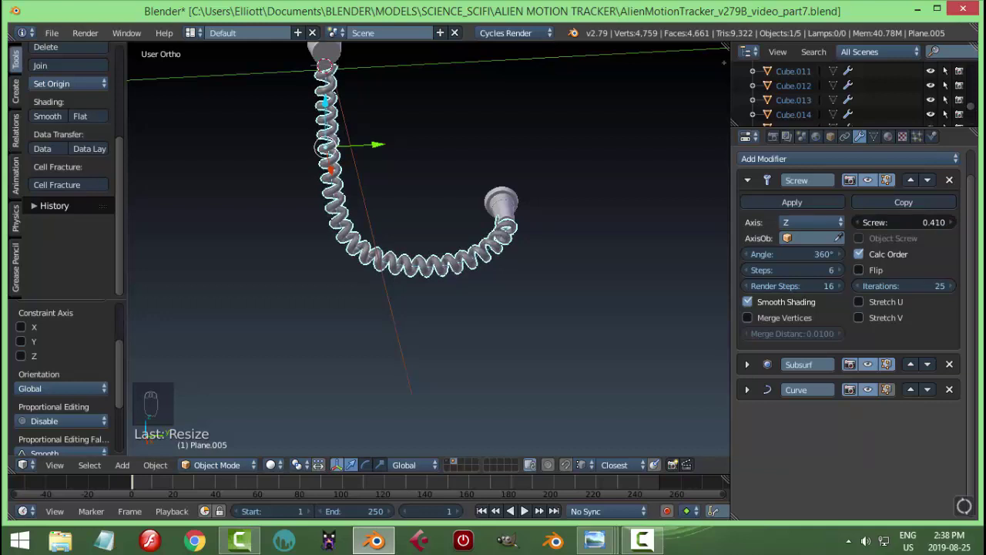
# Step: Raise Screw to 0.460 with 23 iterations for more widely spaced coils reaching the connector
pyautogui.moveTo(561, 192); pyautogui.dragTo(858, 287)
pyautogui.moveTo(858, 287); pyautogui.dragTo(463, 256)
pyautogui.press('a')
pyautogui.middleClick(463, 257)
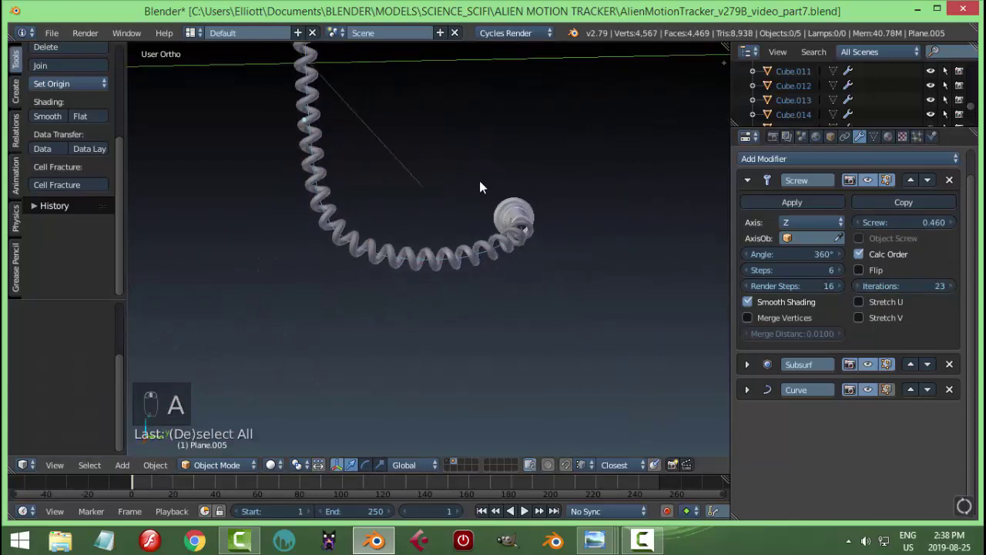
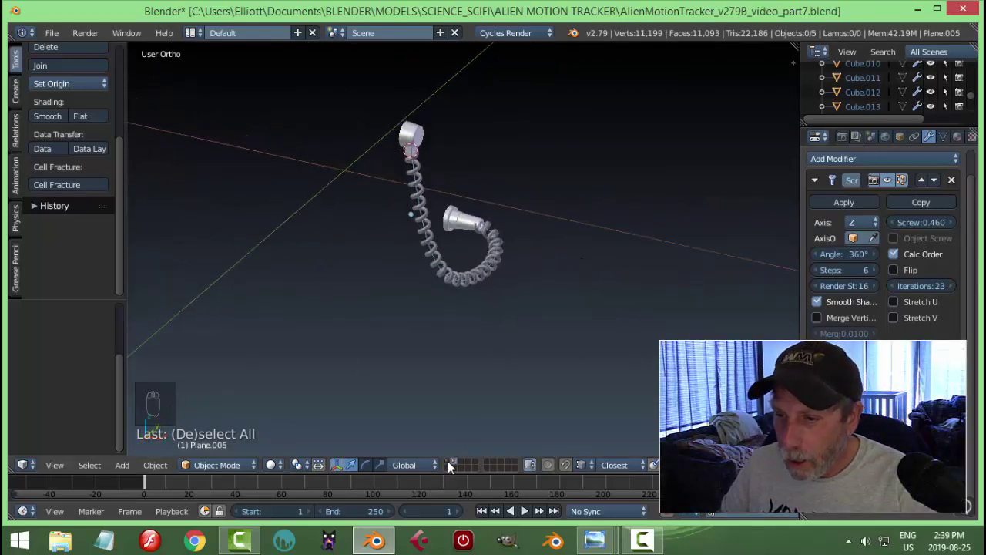
# Step: Unhide everything and view the whole tracker with the coiled cable in Rendered shading
pyautogui.moveTo(563, 328); pyautogui.dragTo(664, 322)
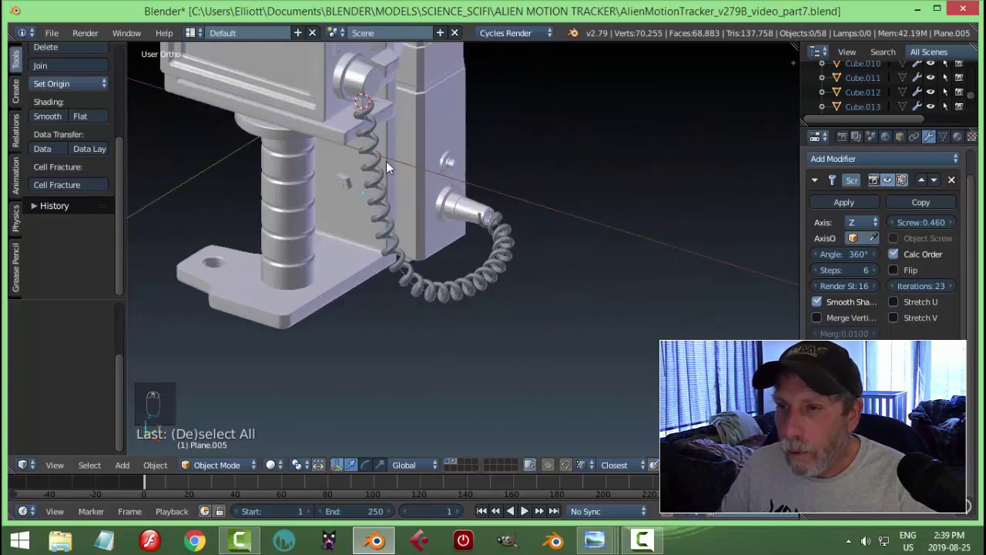
pyautogui.moveTo(383, 163); pyautogui.dragTo(451, 125)
pyautogui.press('ctrl+l')
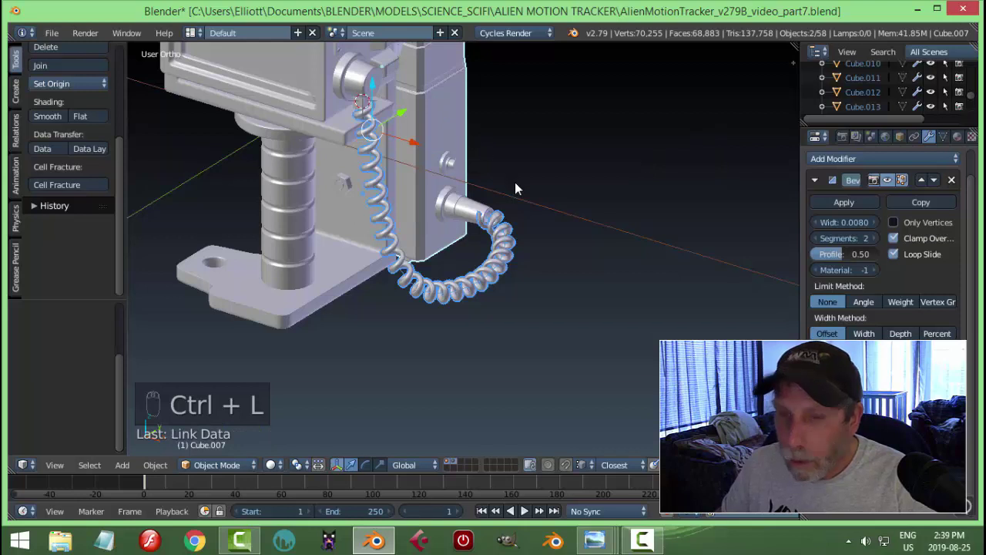
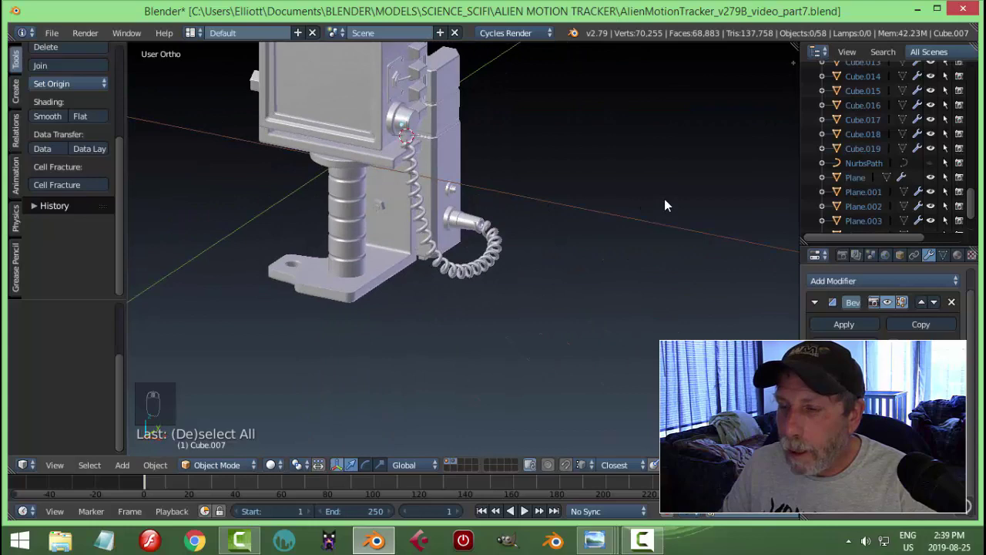
pyautogui.middleClick(656, 217)
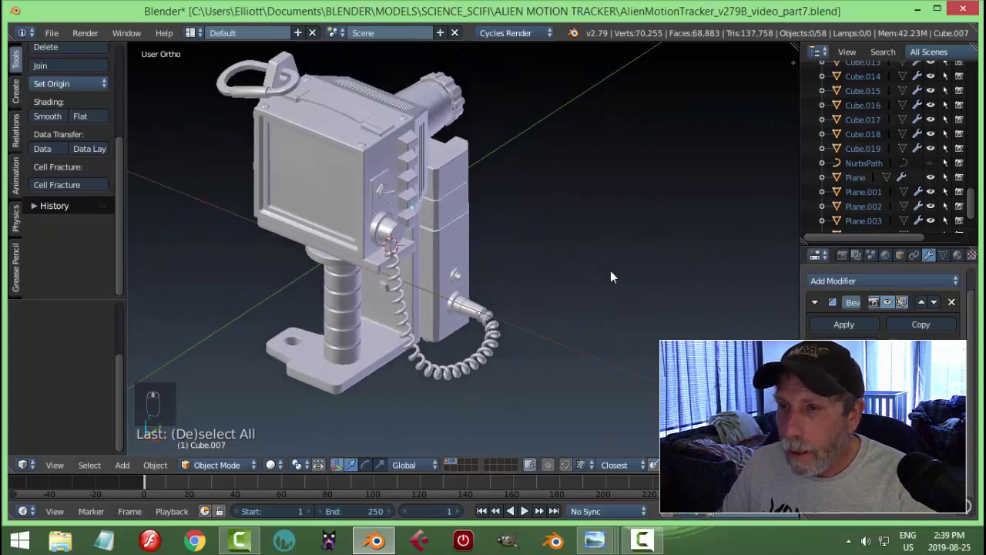